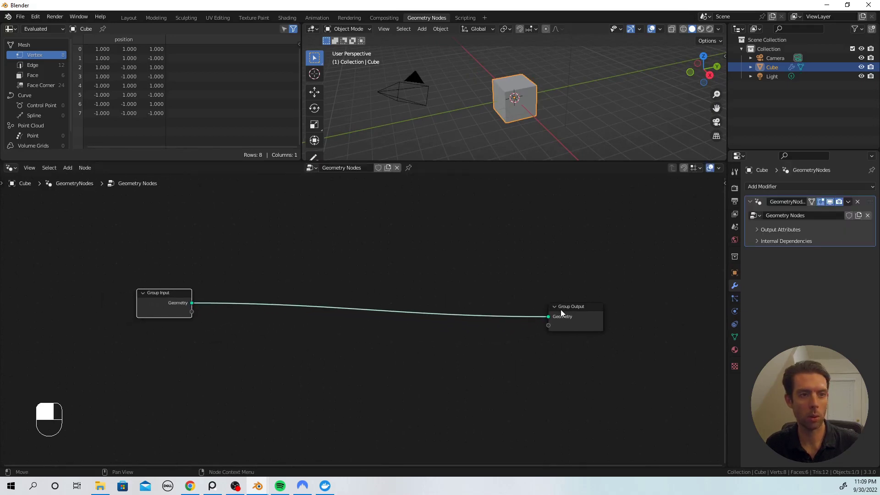
Search for the Bezier Segment node to add as the first curve source.
key(F3)
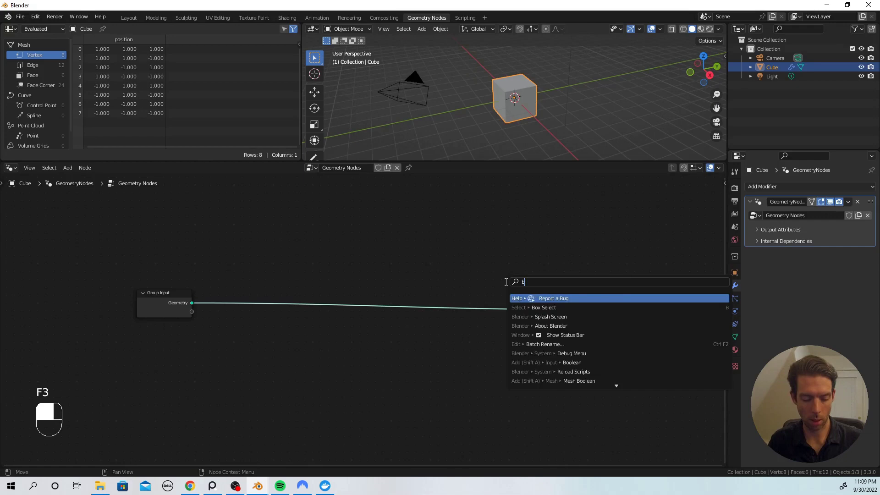
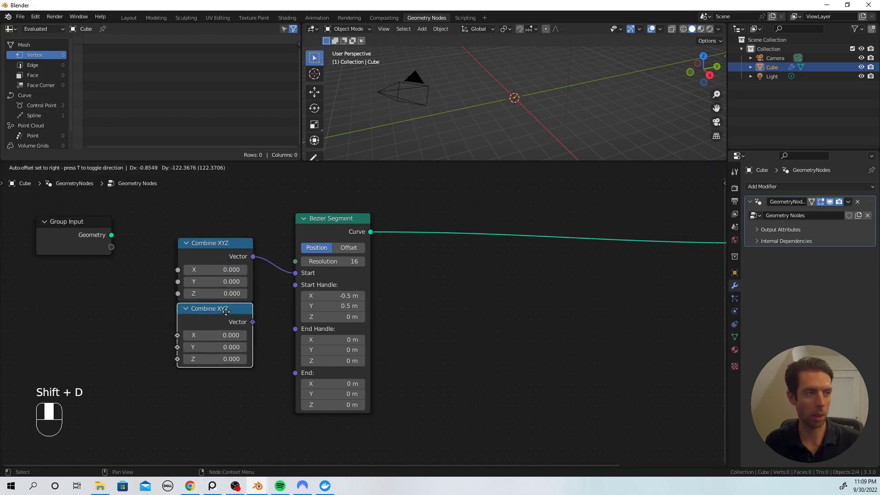
Duplicate a Combine XYZ node to drive another Bezier Segment point.
key(shift+d)
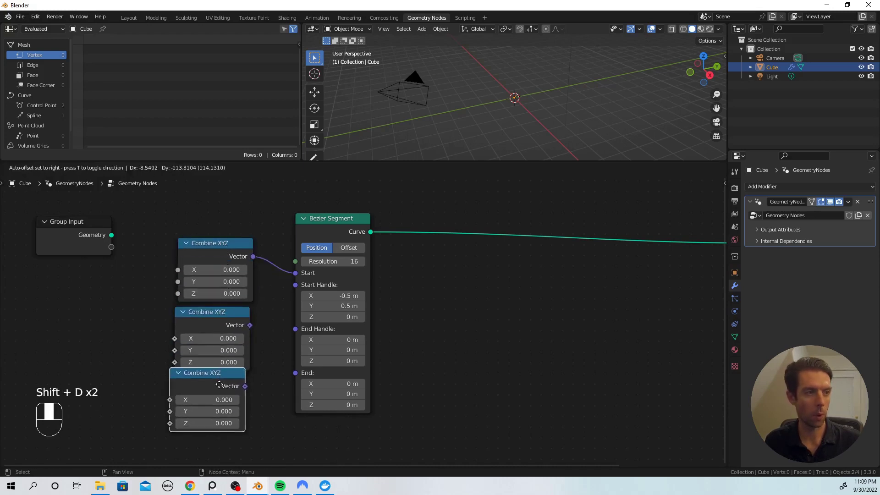
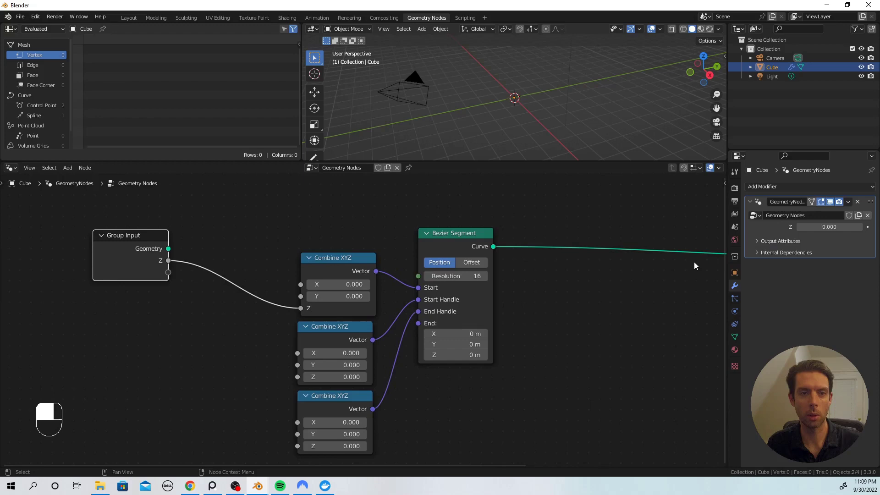
Create height and bulge group inputs and wire them into the Combine XYZ values, checking from front view.
key(n)
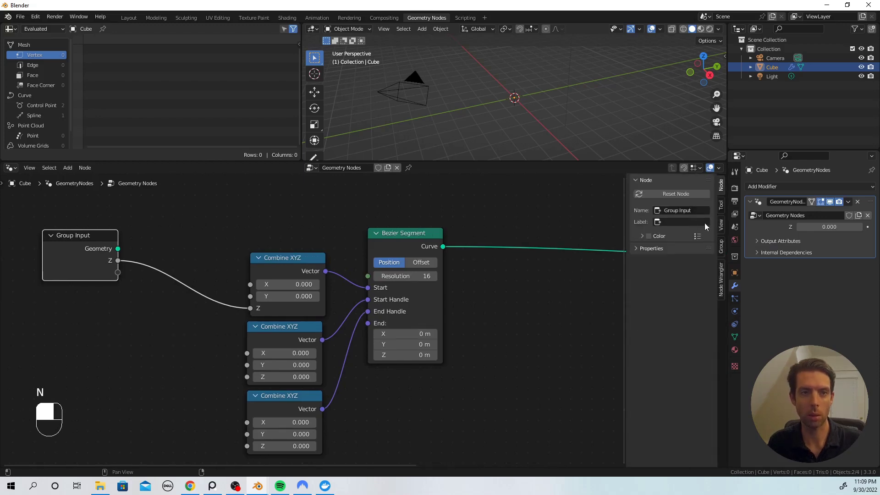
drag(723, 245, 668, 207)
drag(668, 207, 455, 248)
key(KP_1)
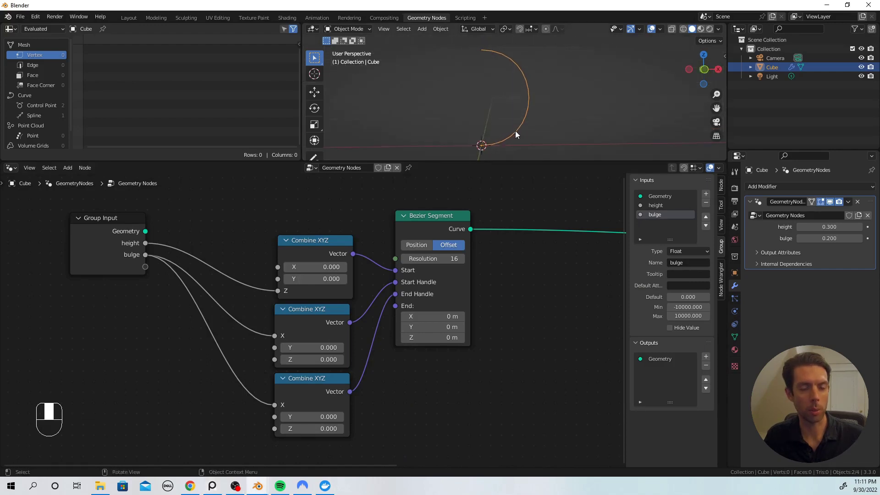
Switch to front orthographic view to check the tucked-in profile.
key(KP_1)
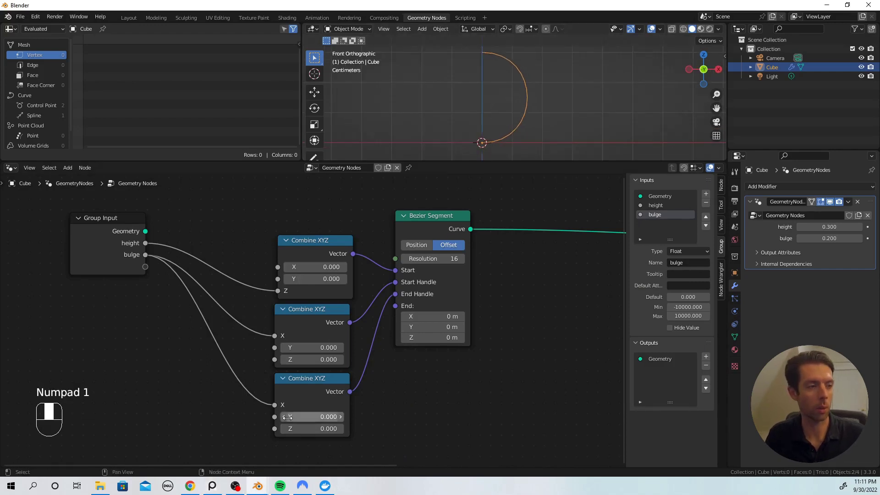
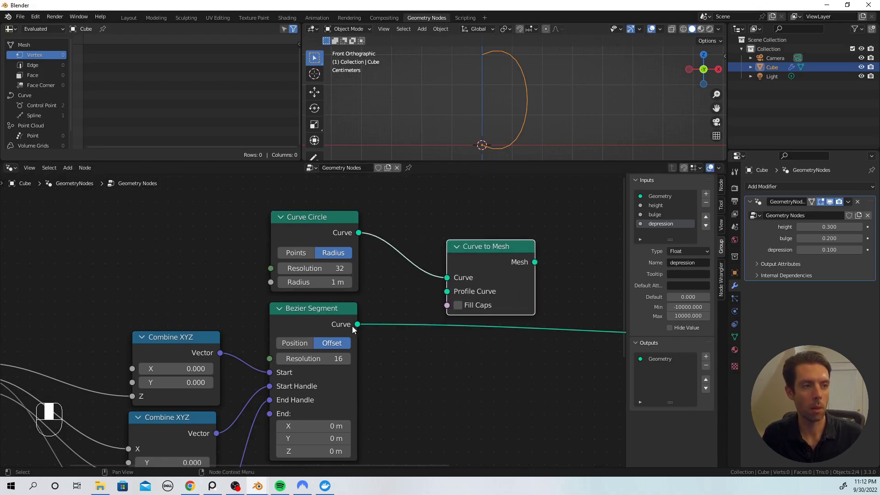
Connect the Bezier Segment as the Profile Curve of the Curve to Mesh node.
drag(360, 327, 470, 269)
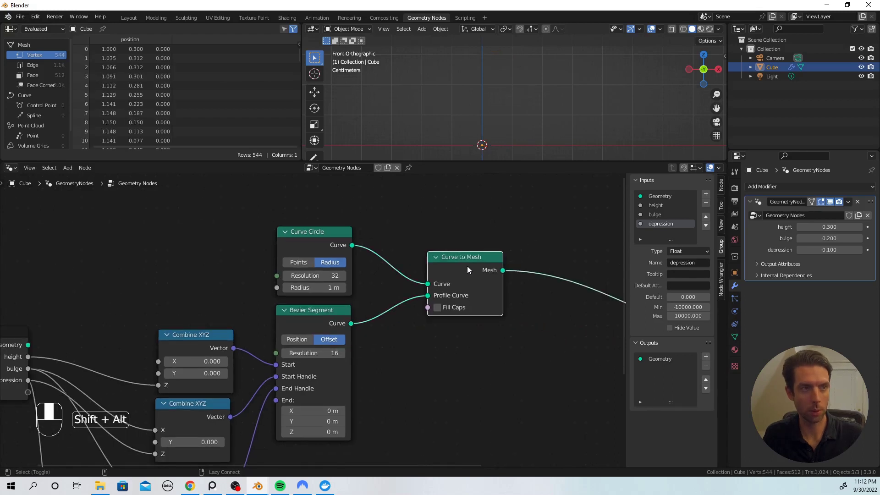
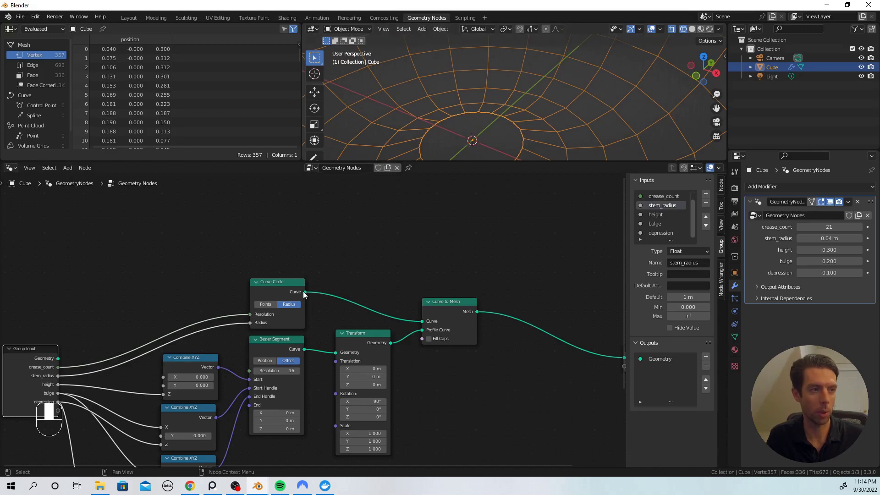
Chain a second Curve to Mesh through Extrude Mesh (Edges) and Scale Elements to the Group Output.
drag(308, 295, 378, 241)
drag(378, 241, 372, 224)
click(371, 225)
drag(371, 224, 455, 200)
key(shift+a)
key(BackSpace)
click(456, 200)
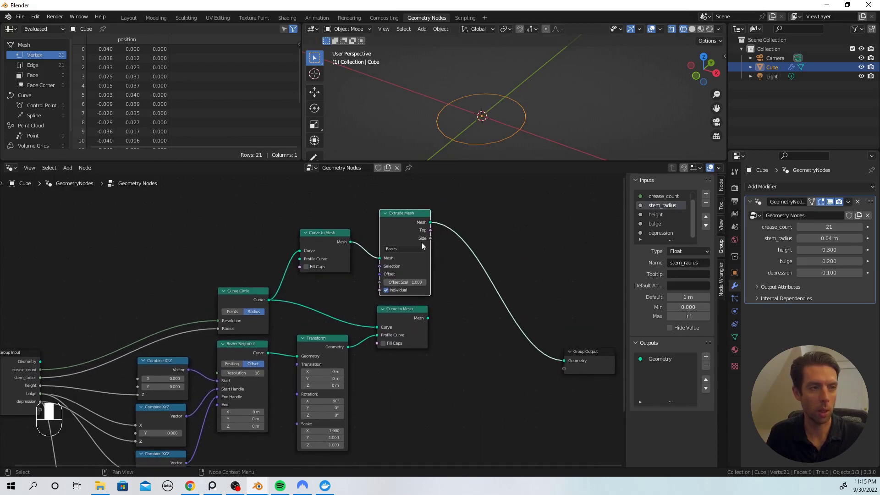
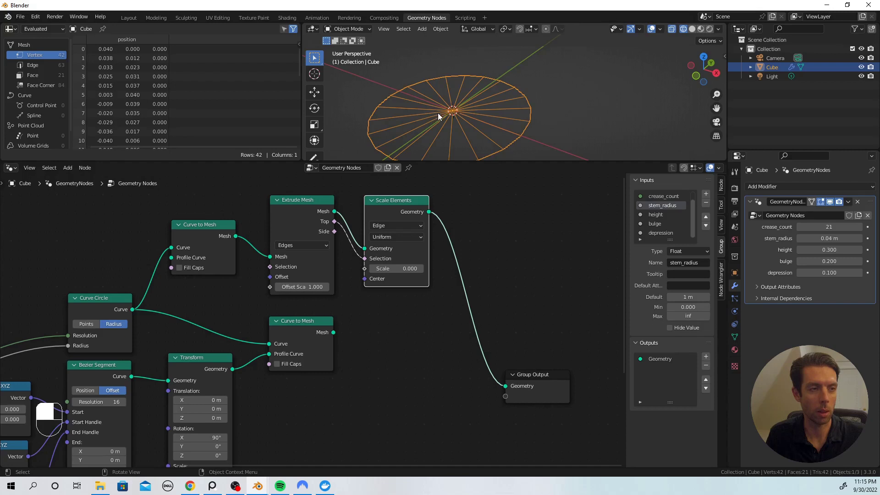
Wire the scaled body and the stem Curve to Mesh into the Join Geometry node.
drag(527, 70, 470, 332)
drag(470, 332, 317, 336)
Reposition Join Geometry and Group Output apart and show the merged mesh in Solid shading.
key(shift+a)
drag(317, 335, 345, 327)
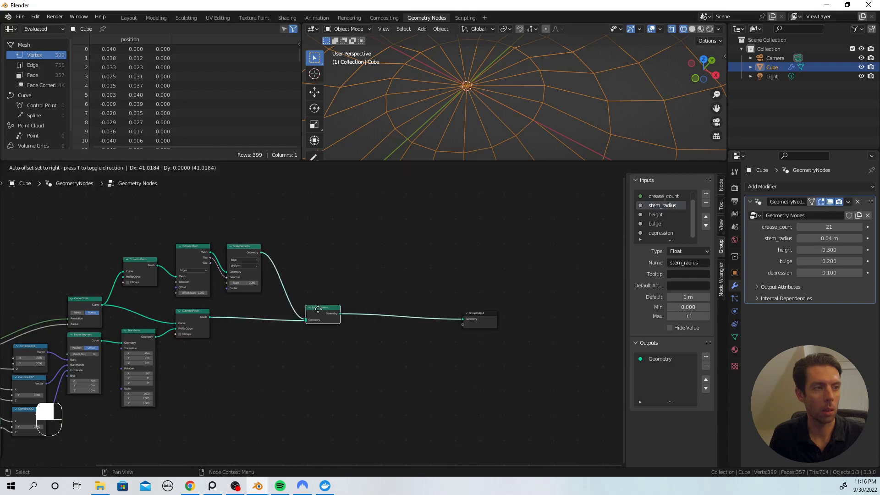
drag(578, 57, 367, 147)
click(368, 147)
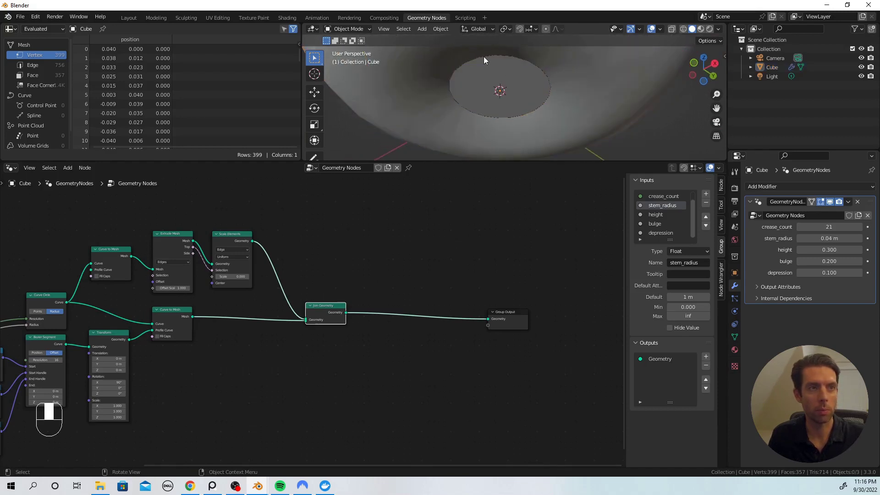
key(shift+a)
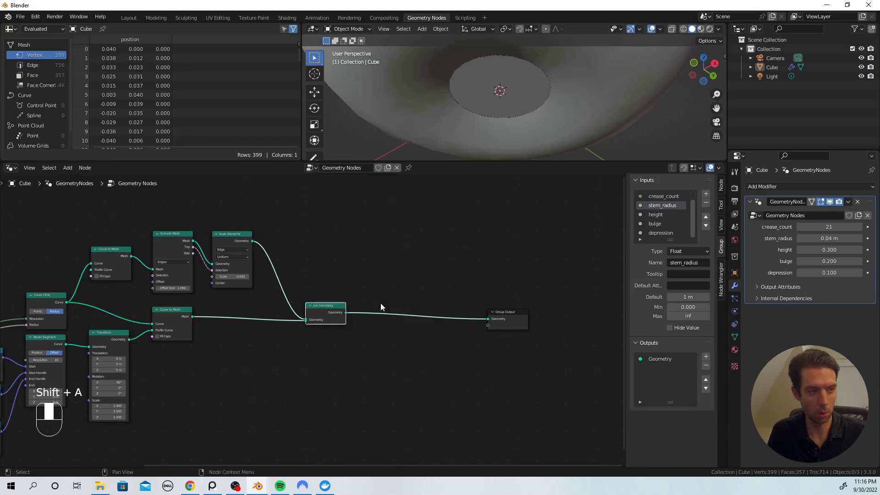
Search for Merge by Distance to weld the overlapping body vertices.
key(shift+a)
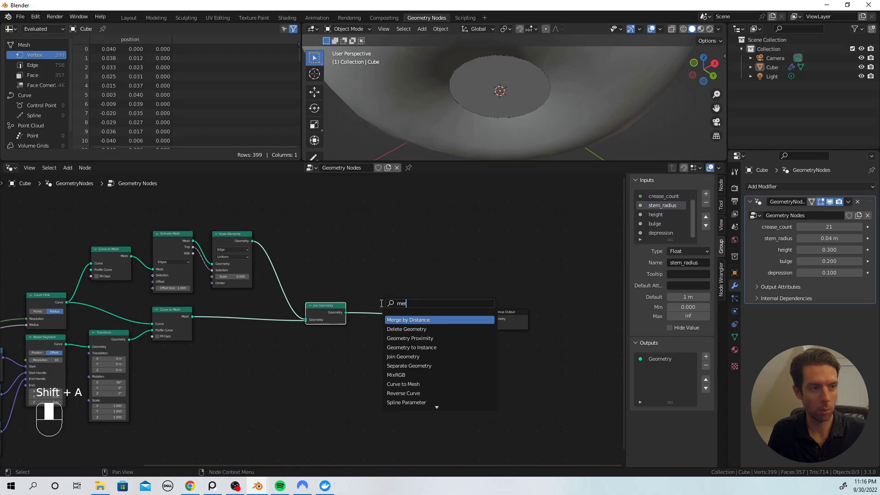
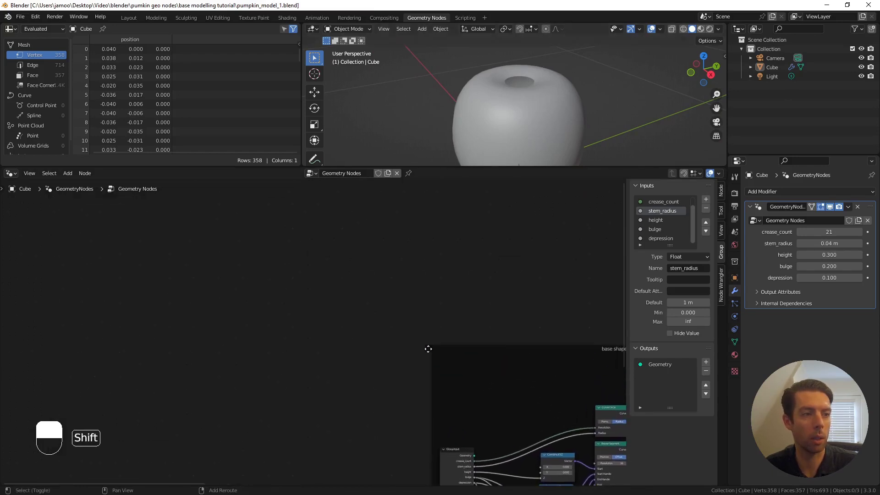
Add a Cone with crease_count vertices and stem_radius for both radii, previewed as output.
key(shift+a)
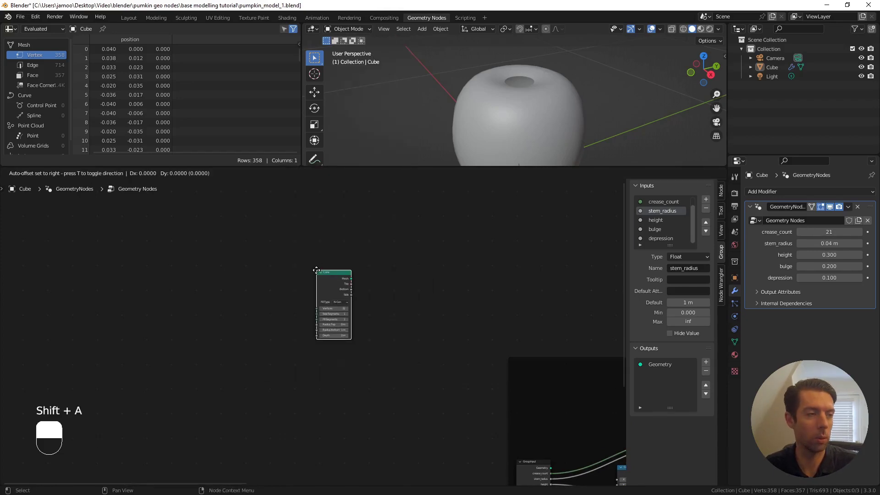
click(331, 228)
drag(332, 228, 479, 238)
drag(304, 300, 349, 319)
key(shift+a)
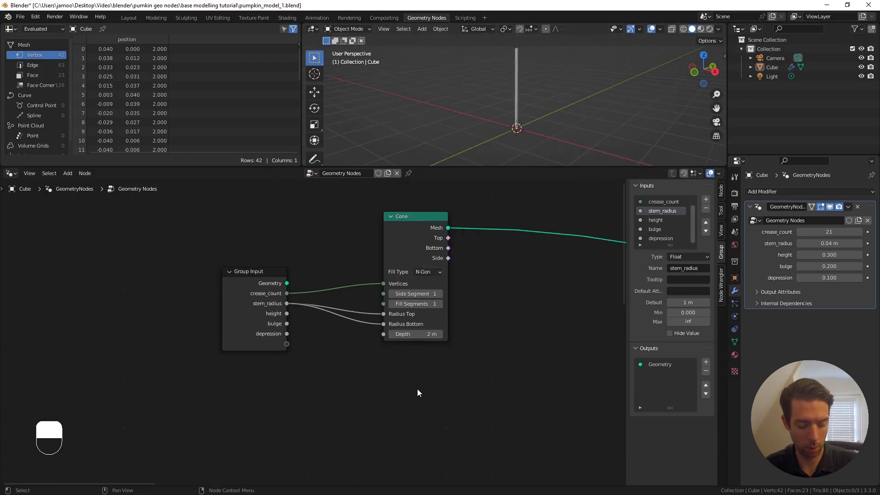
Add a test Cylinder node and view it from the front.
key(shift+a)
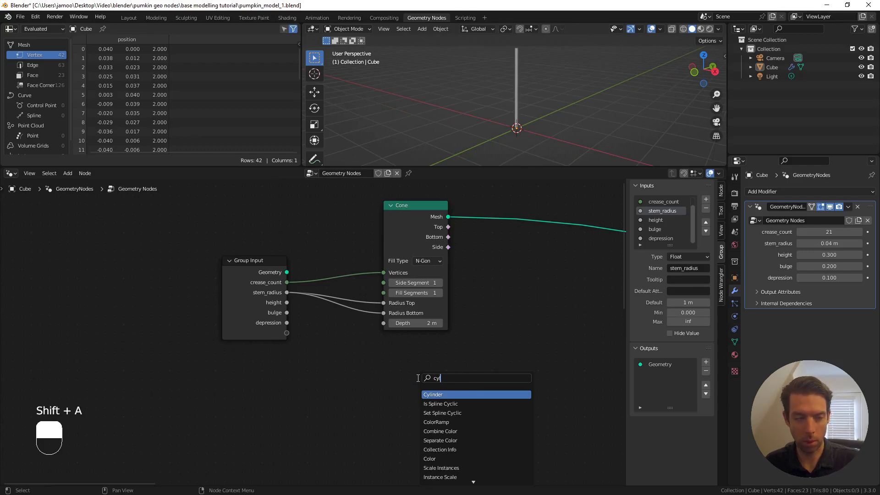
click(383, 351)
click(394, 352)
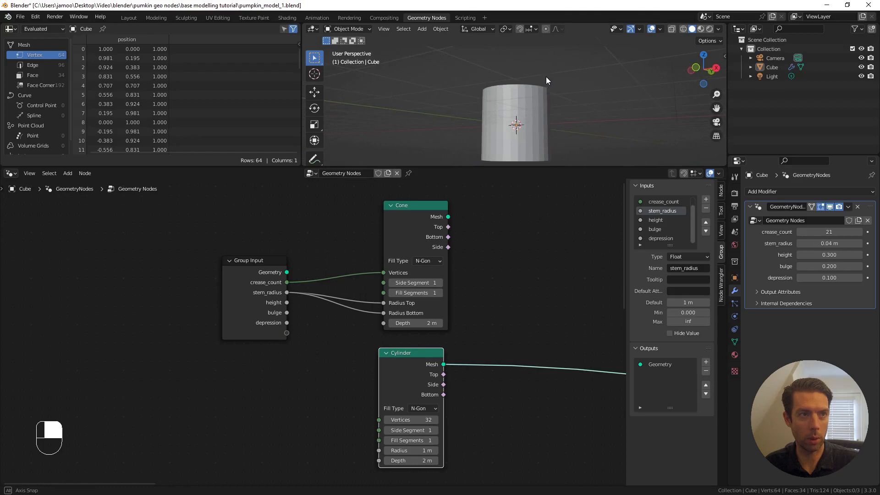
key(KP_1)
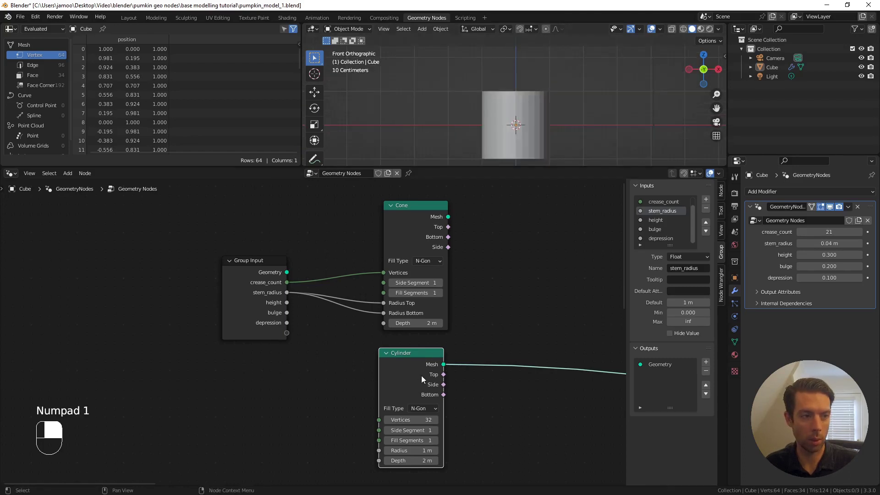
Swap the test cylinder for a Cone, then delete the test node.
key(shift+s)
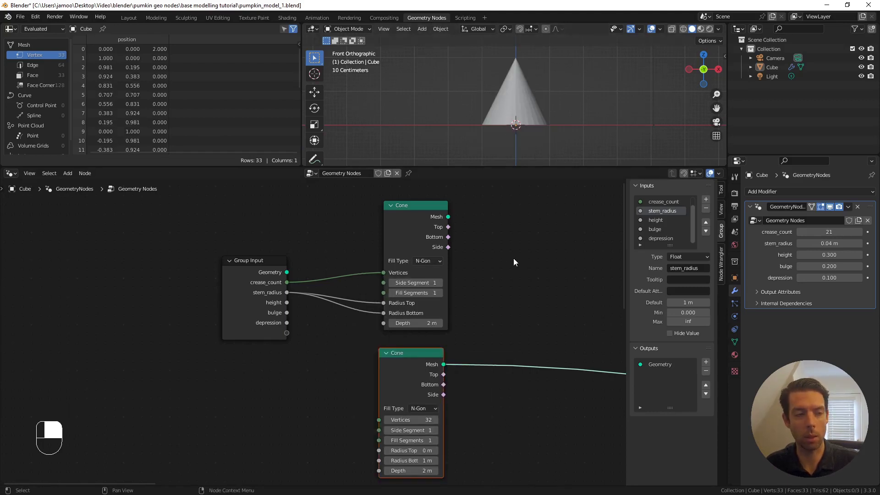
click(426, 356)
key(x)
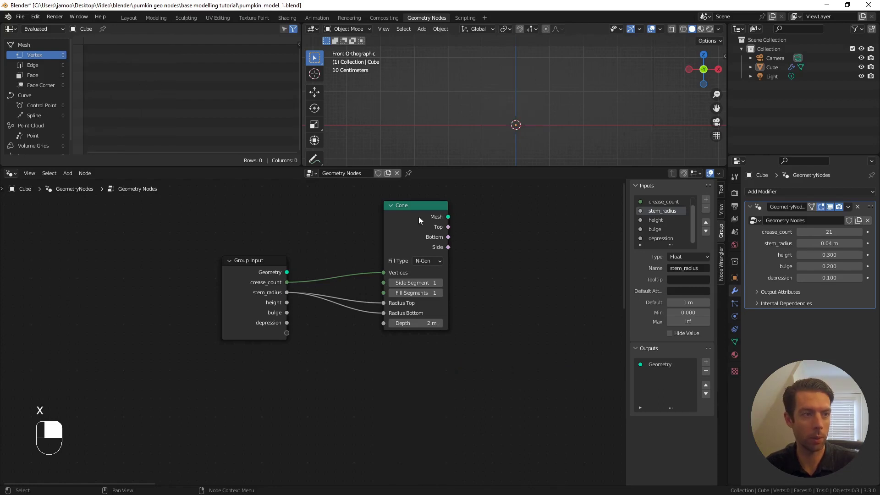
Expose the cone depth as stem_length at 0.05 m and join the stem with the body.
drag(422, 218, 485, 251)
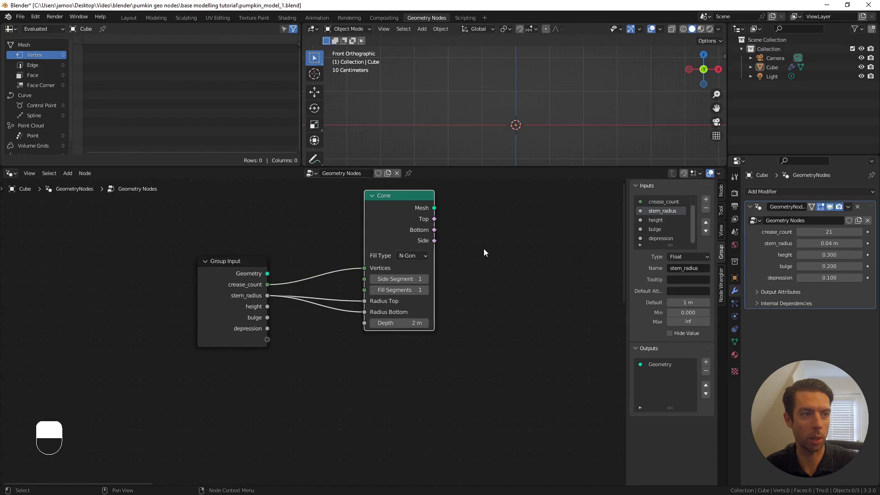
drag(404, 203, 269, 343)
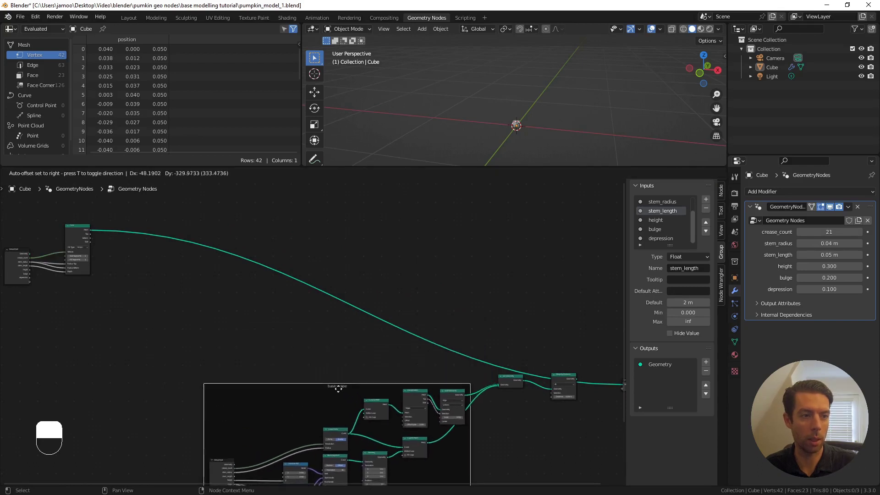
drag(536, 376, 534, 366)
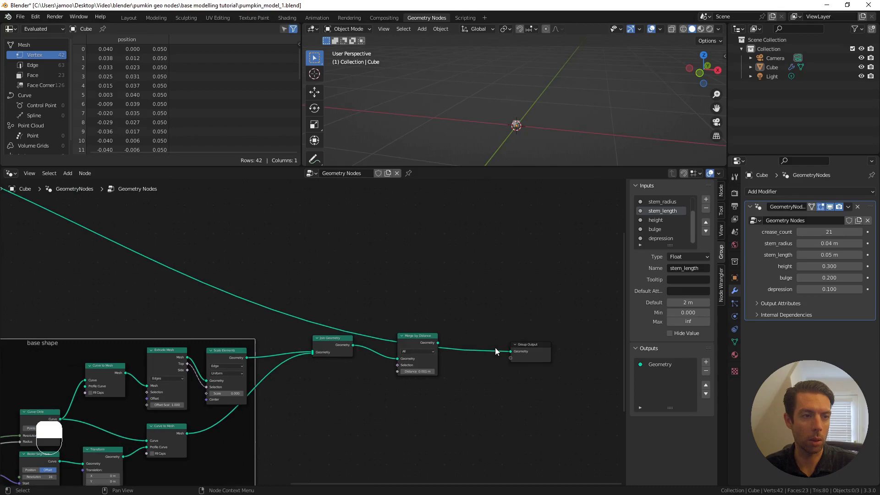
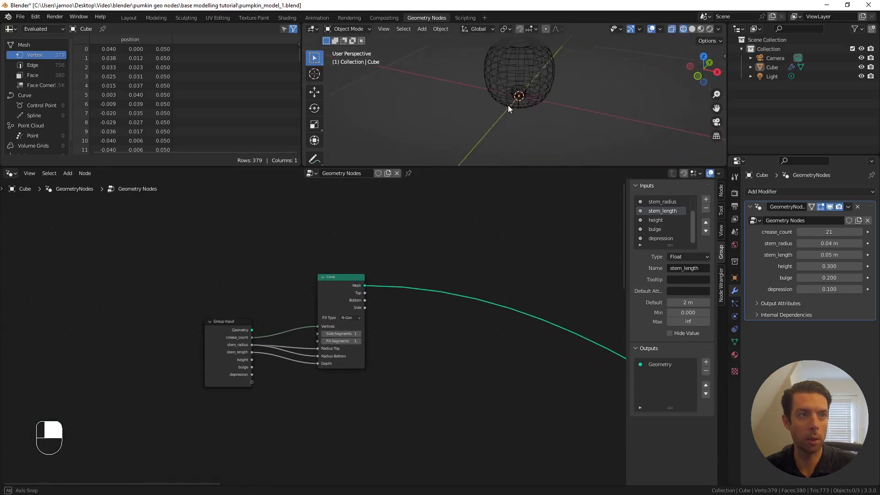
Insert a Transform with Combine XYZ translation so height lifts the stem onto the pumpkin top.
drag(351, 303, 404, 265)
key(shift+a)
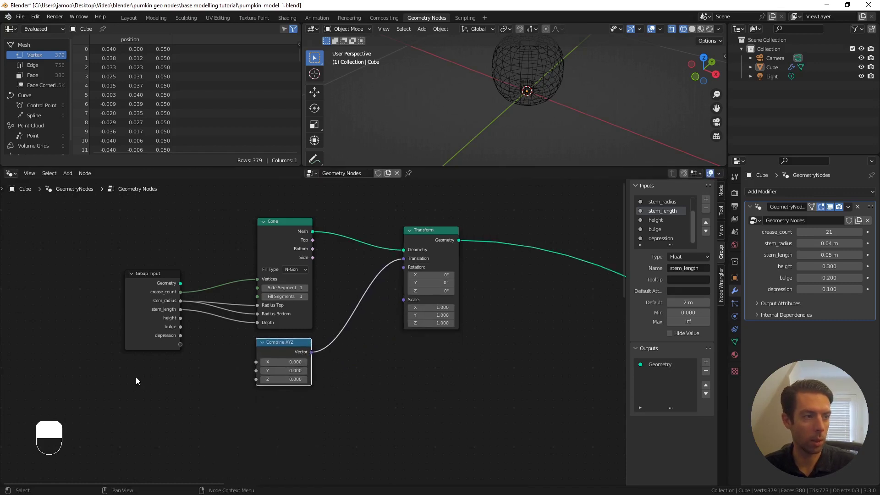
drag(134, 351, 162, 321)
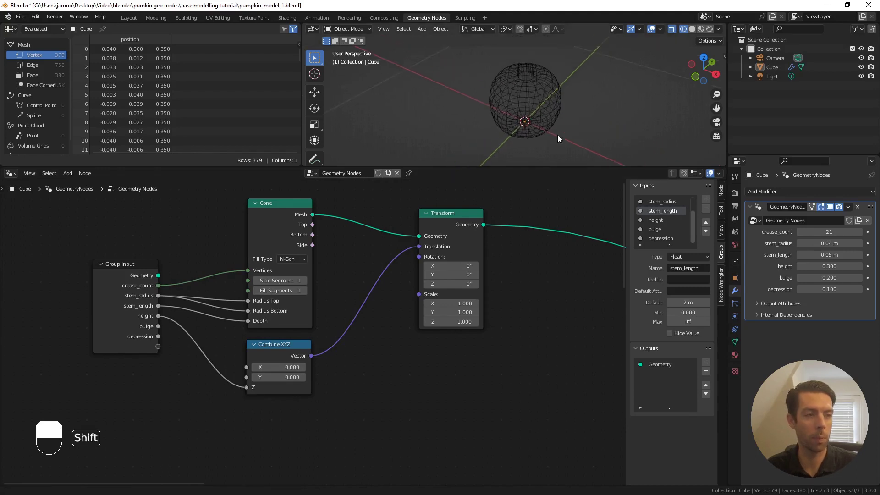
Switch the cone caps to triangle fill and look closely at the stem atop the pumpkin.
drag(552, 82, 691, 35)
drag(691, 35, 689, 33)
middle_click(689, 34)
drag(620, 63, 303, 256)
drag(303, 257, 358, 226)
key(shift+a)
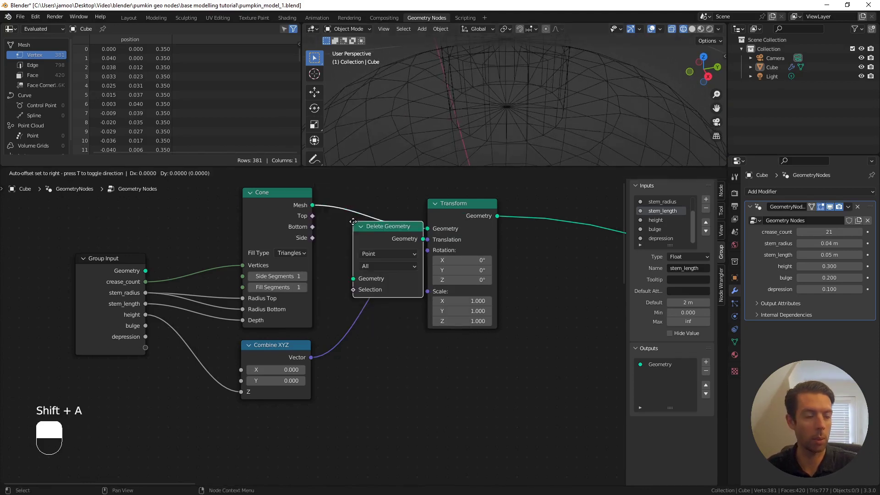
Insert a Delete Geometry node in Face mode driven by the cone's Bottom output.
drag(345, 201, 377, 201)
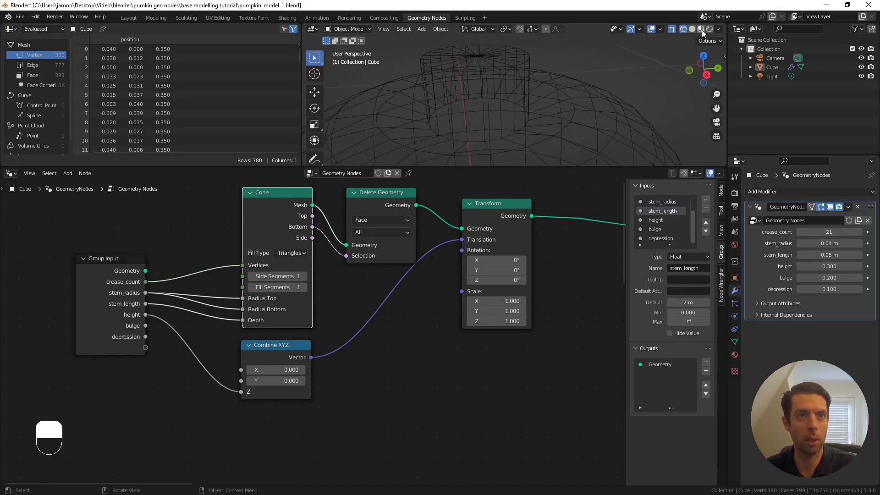
drag(668, 49, 383, 195)
drag(384, 195, 442, 216)
Switch the viewport to solid shading to see the pumpkin and stem.
key(m)
key(m)
key(m)
key(m)
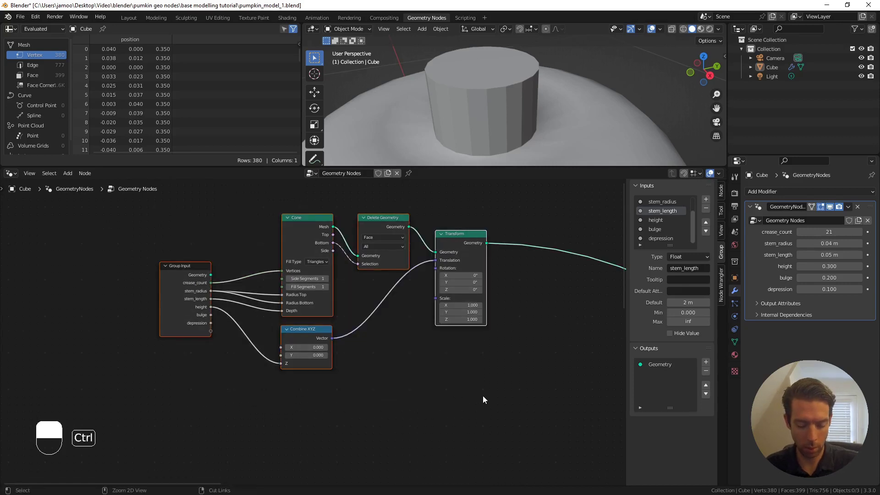
Frame the stem nodes as 'stem' and sketch curved guide lines over the stem in front view.
key(ctrl+j)
key(F2)
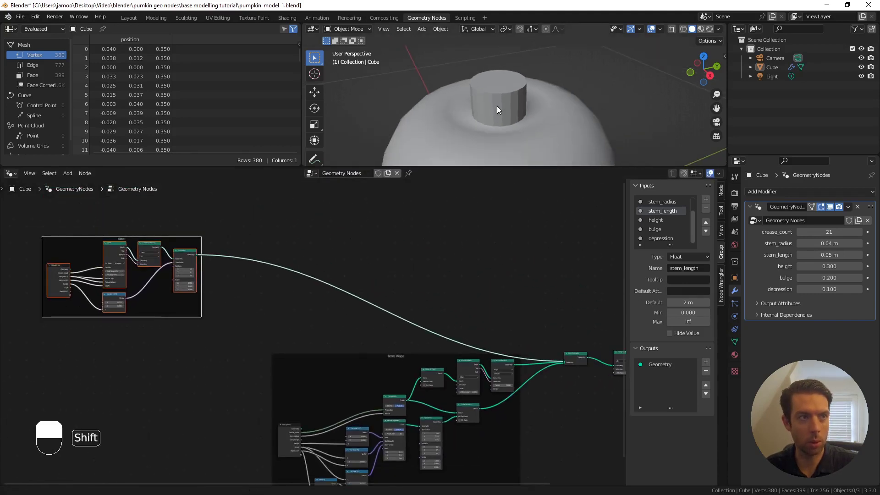
key(KP_1)
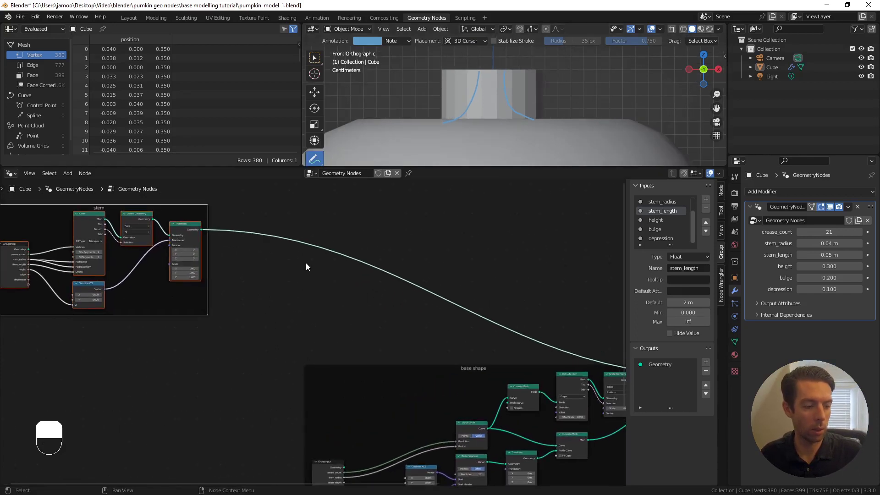
Drop a Set Position node onto the stem's geometry link after the Transform.
key(shift+s)
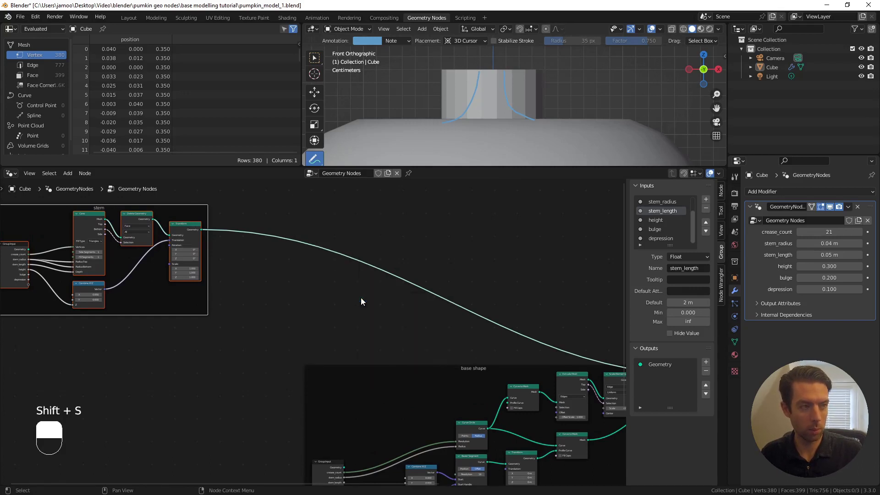
key(shift+a)
key(s)
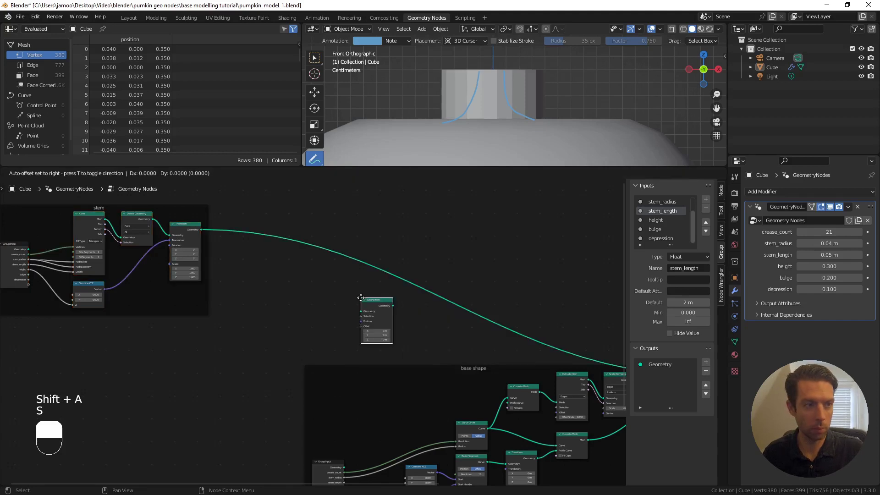
drag(448, 276, 289, 265)
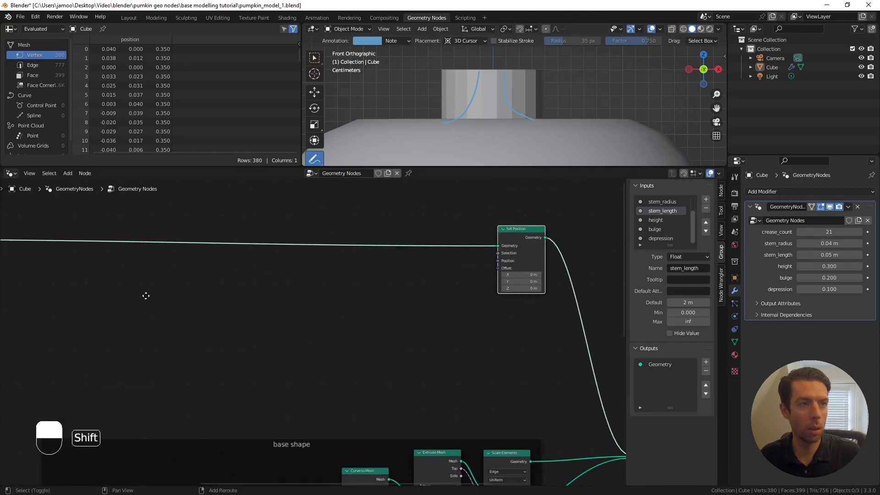
key(shift+a)
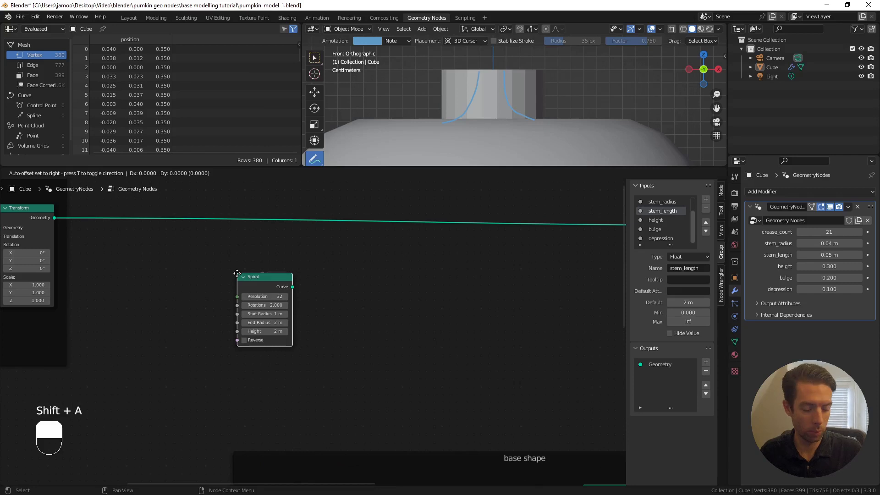
Add Separate XYZ and Map Range nodes, feeding Z into the Map Range Value.
key(shift+a)
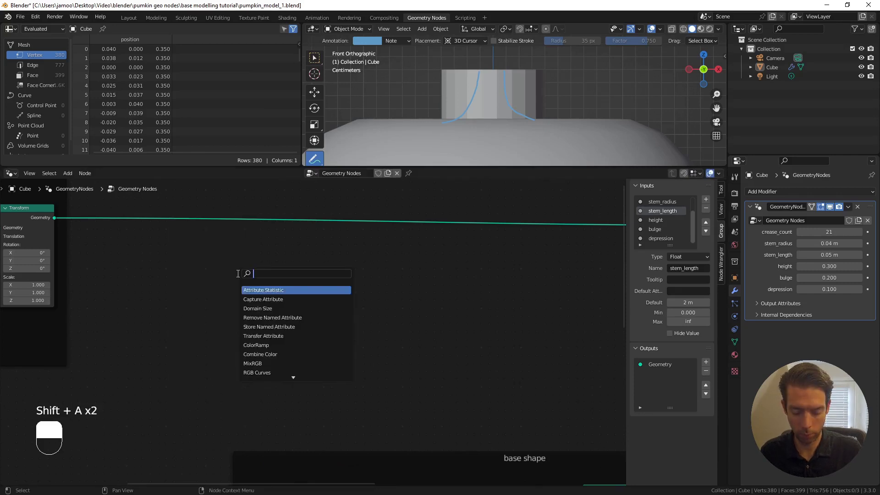
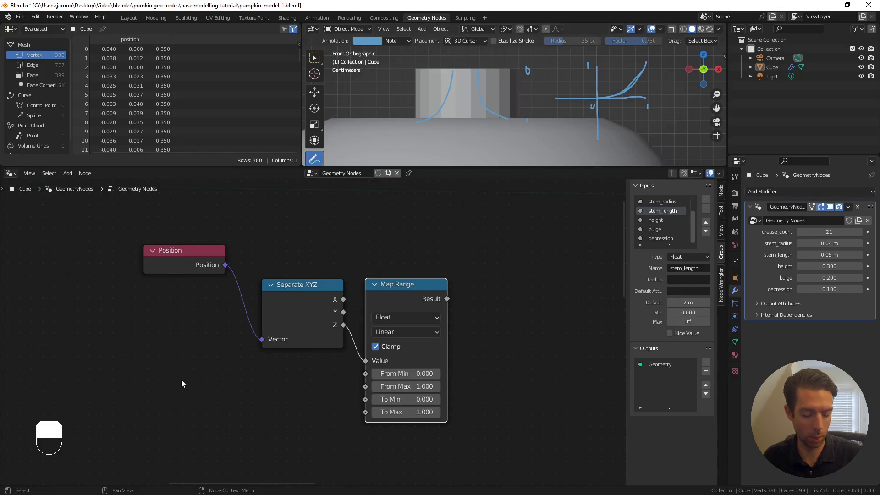
key(shift+a)
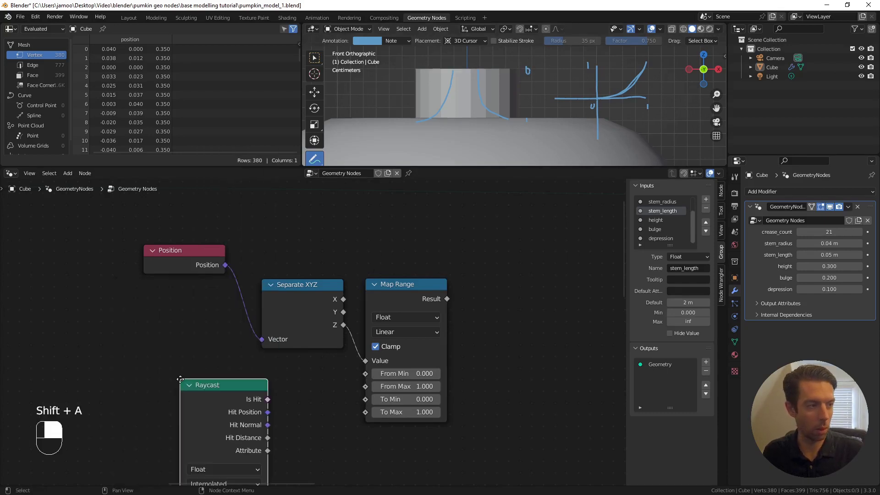
key(shift+a)
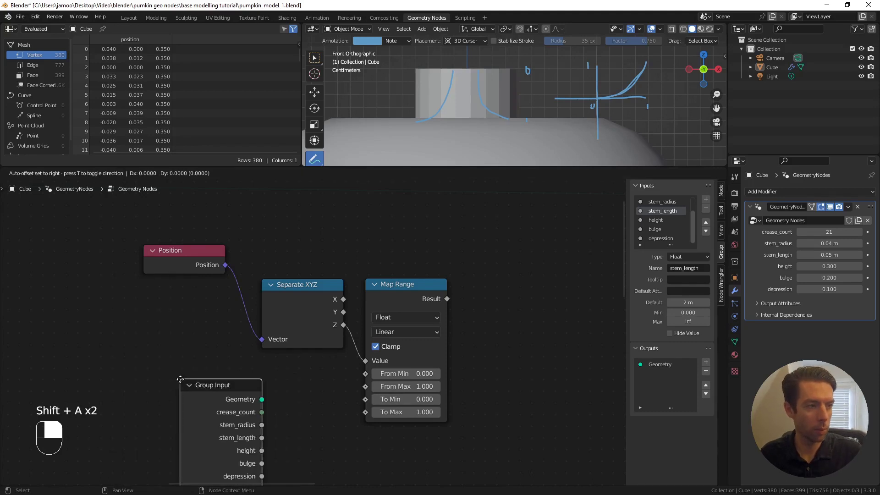
Feed a new Math Add node into Map Range From Min and connect From Max too.
drag(166, 354, 211, 381)
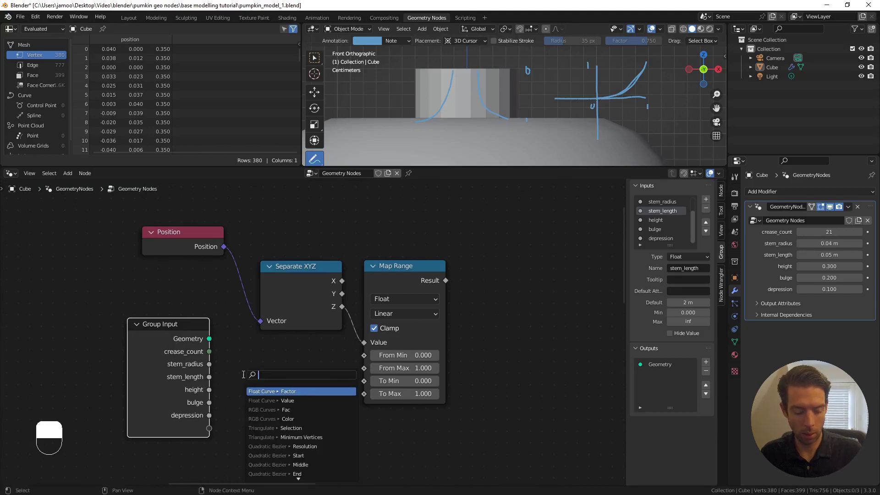
key(d)
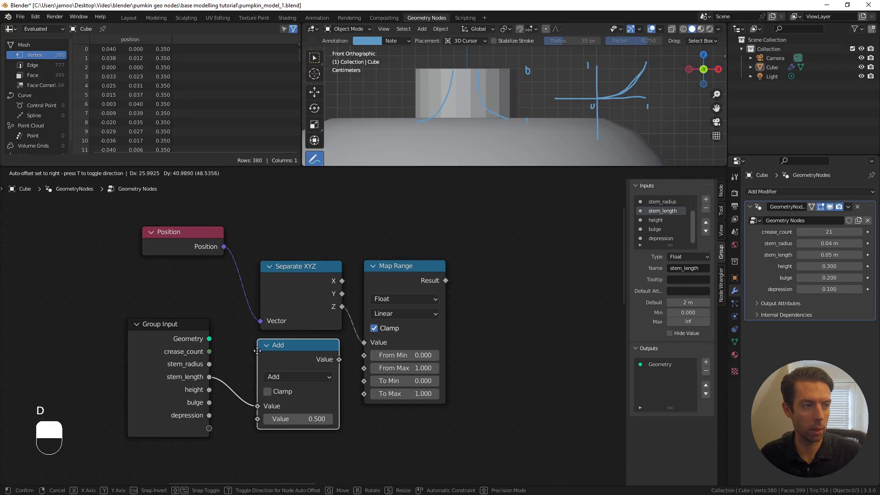
drag(219, 394, 213, 395)
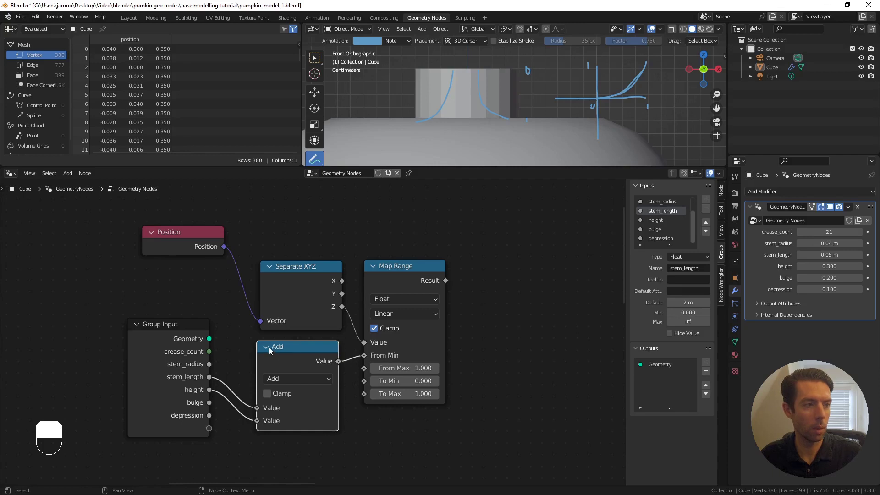
drag(275, 352, 288, 350)
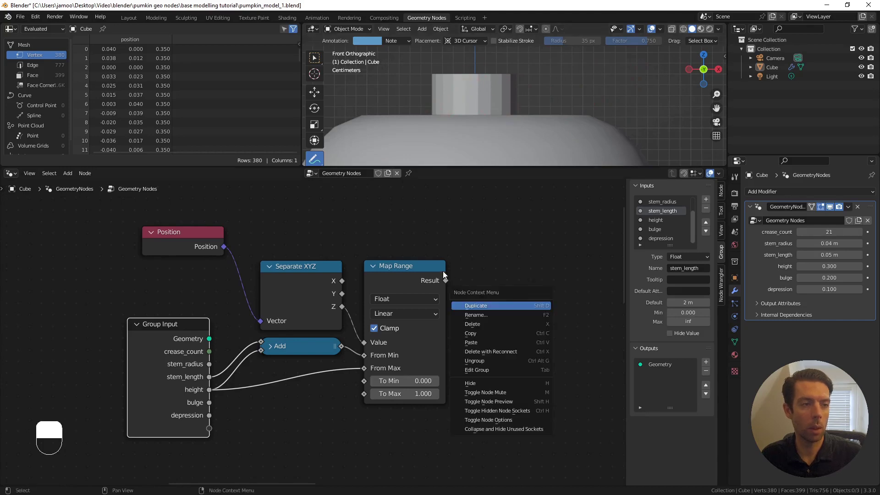
Drive a Combine XYZ's X and Y from the mapped value and wire it into Set Position.
drag(462, 249, 449, 283)
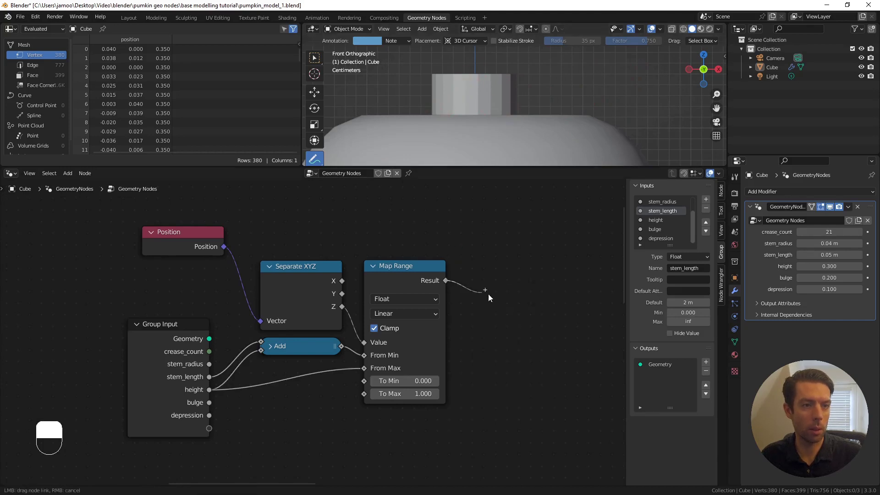
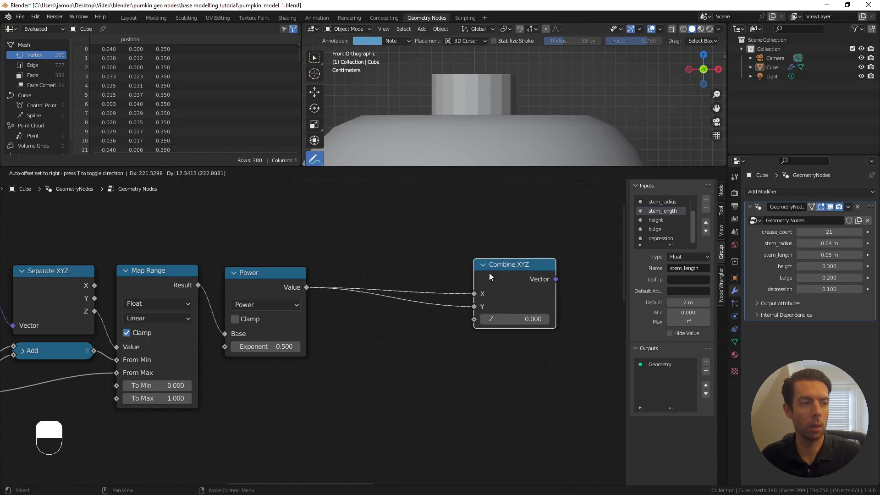
drag(492, 257, 503, 287)
drag(504, 286, 510, 287)
drag(511, 288, 551, 302)
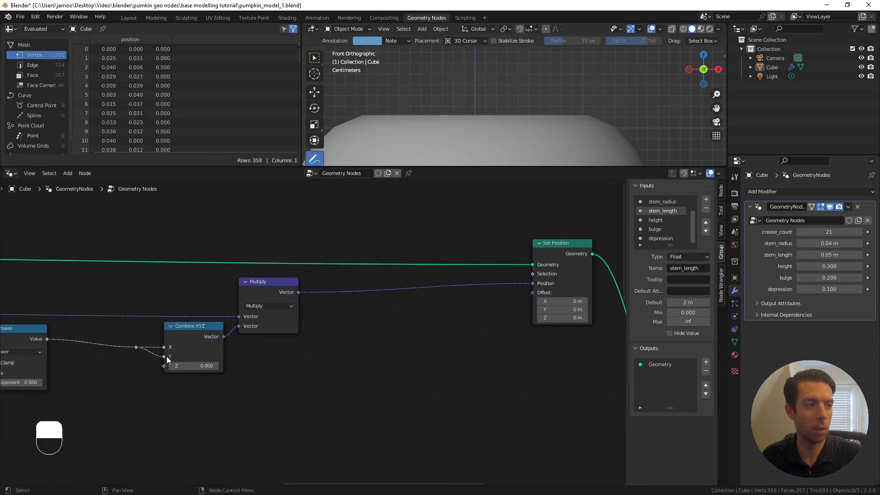
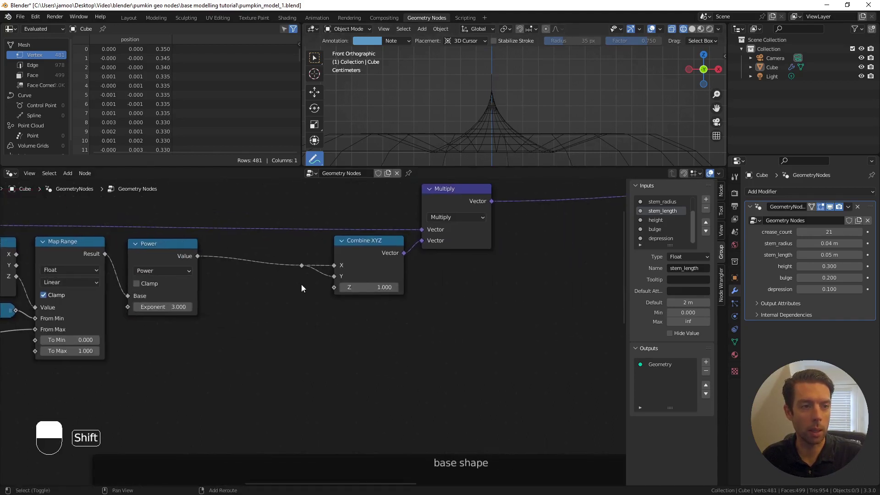
Orbit to the flared stem in perspective and return to solid shading.
key(shift+a)
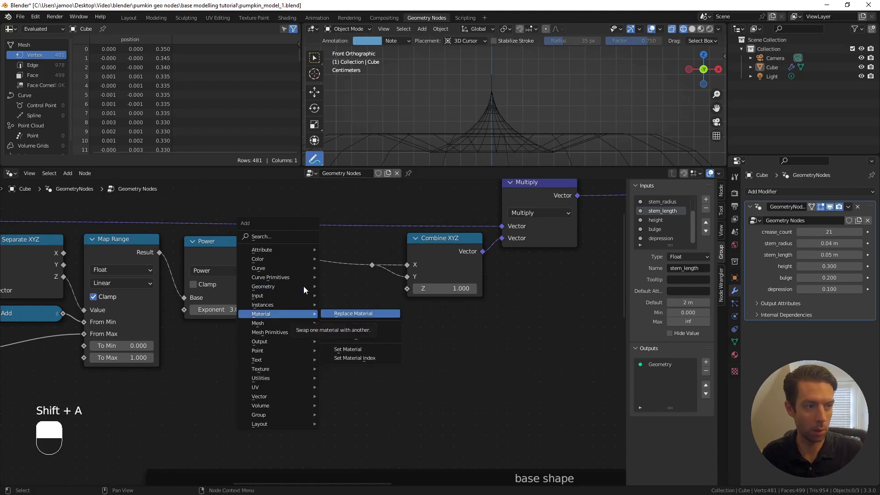
key(shift+a)
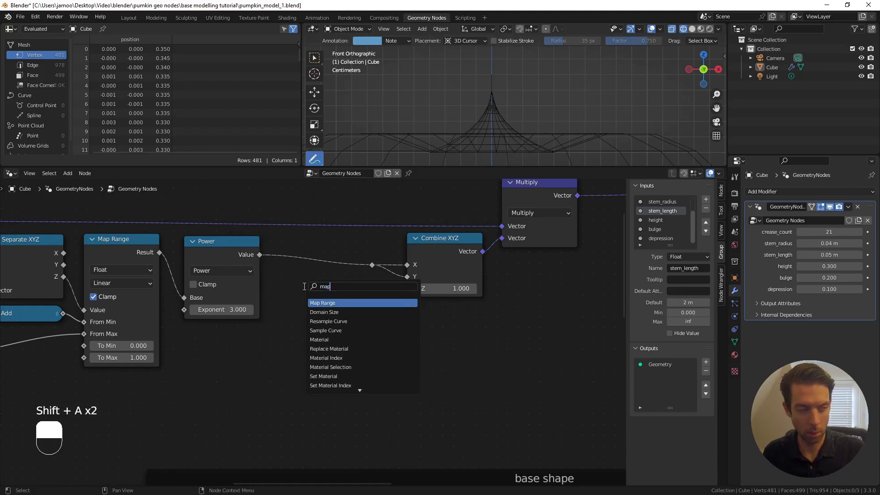
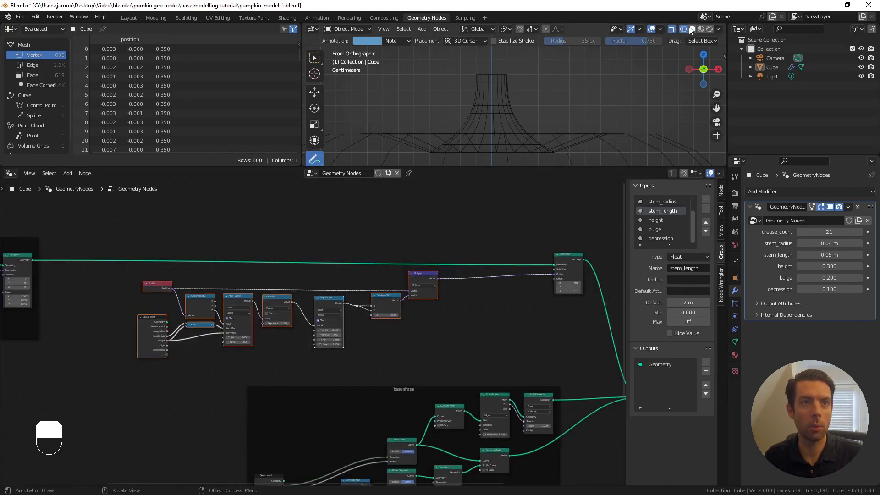
drag(685, 36, 173, 240)
key(g)
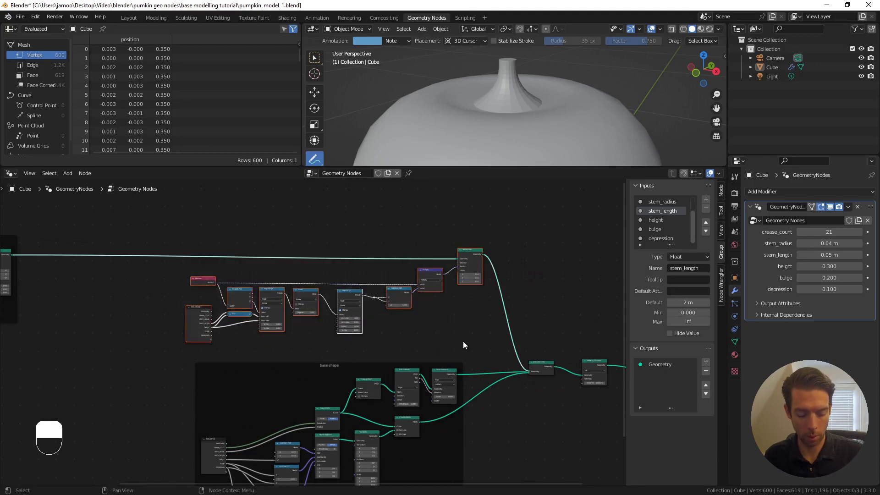
Wrap the stem nodes in a frame labelled 'exponential stem' and maximise the node editor.
key(ctrl+j)
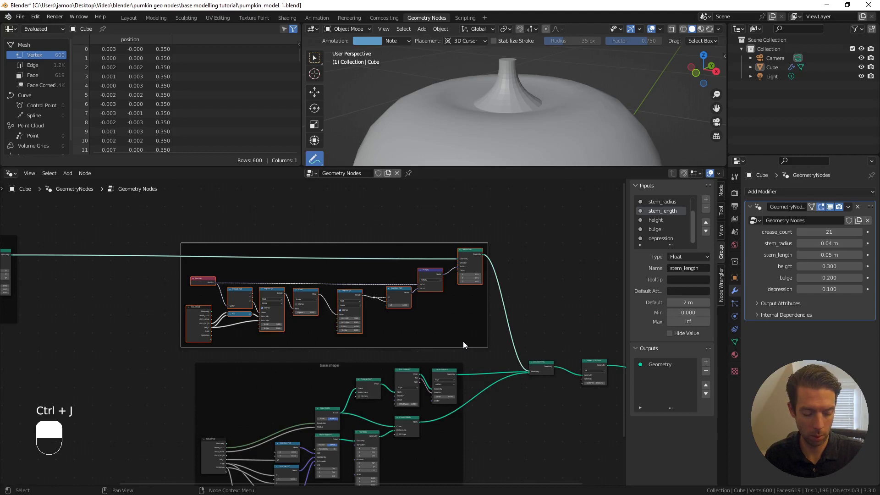
key(F2)
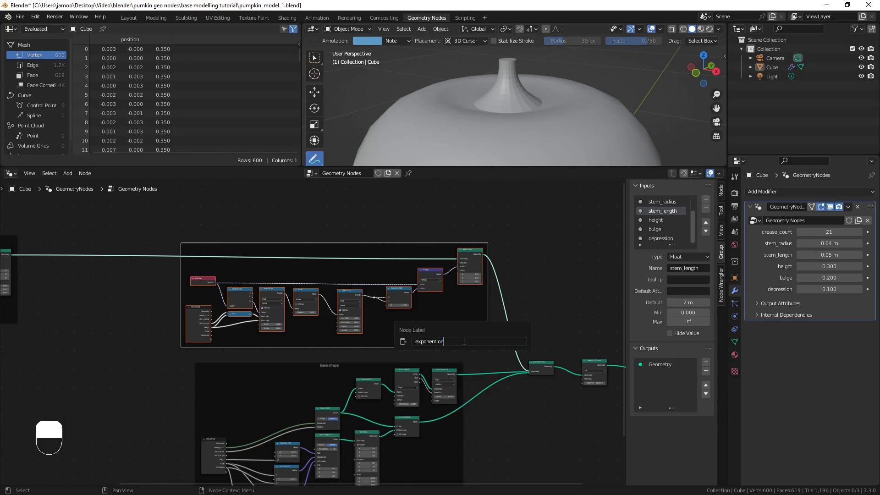
key(BackSpace)
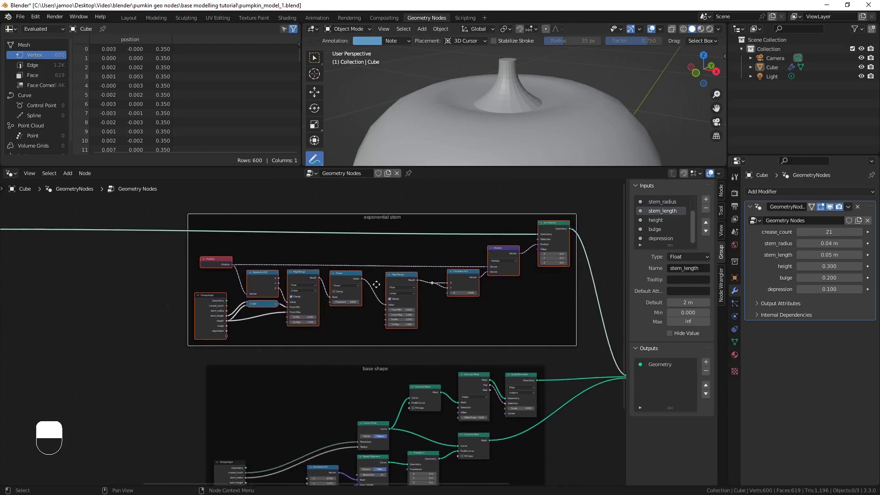
key(ctrl+alt+space)
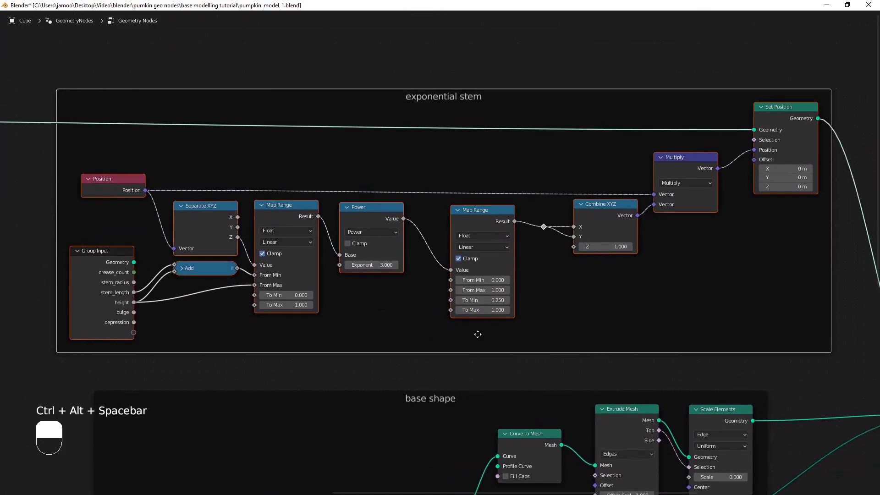
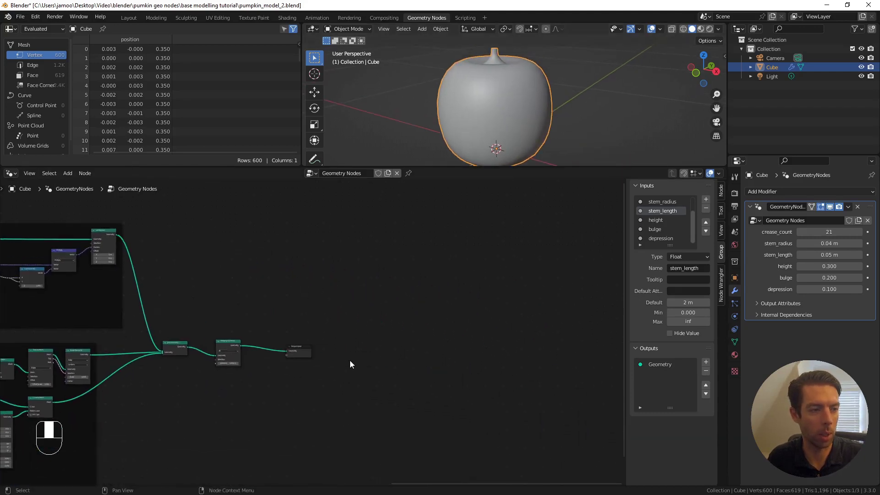
Pan the node editor toward the Group Output and restore solid shading in the viewport.
drag(297, 356, 607, 63)
drag(606, 63, 497, 107)
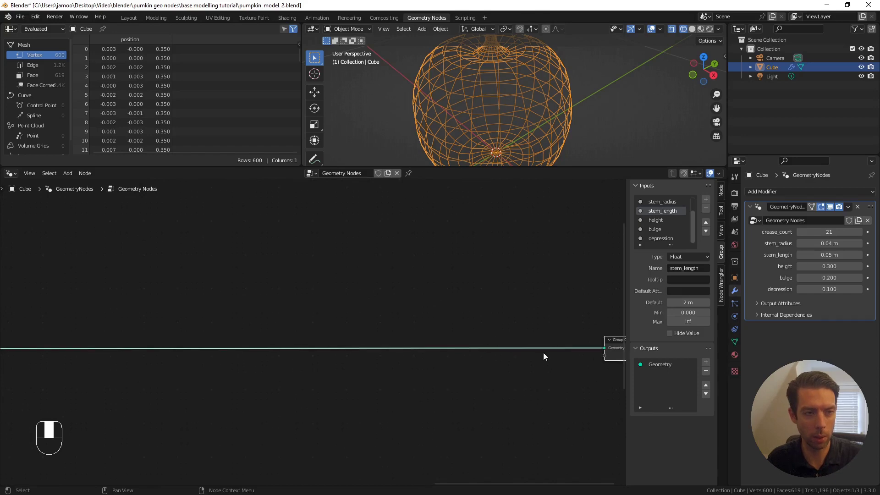
click(697, 32)
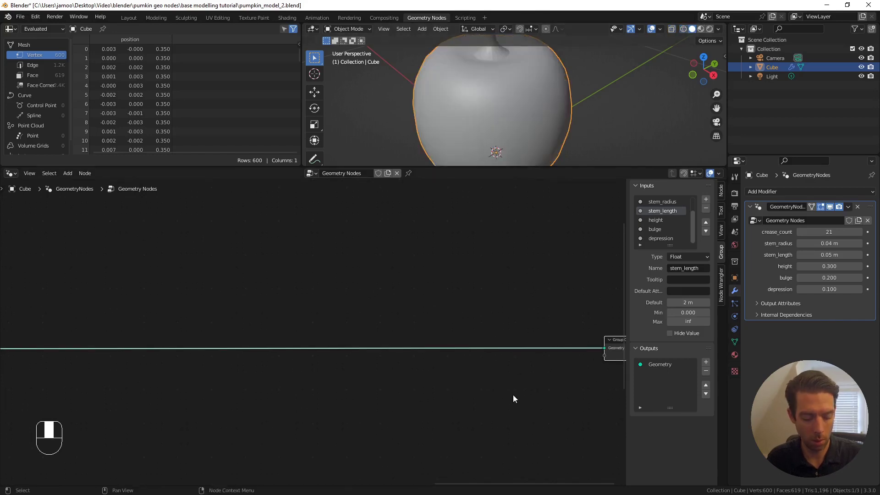
Bring up the add-node search to insert an Extrude Mesh before the output.
key(shift+a)
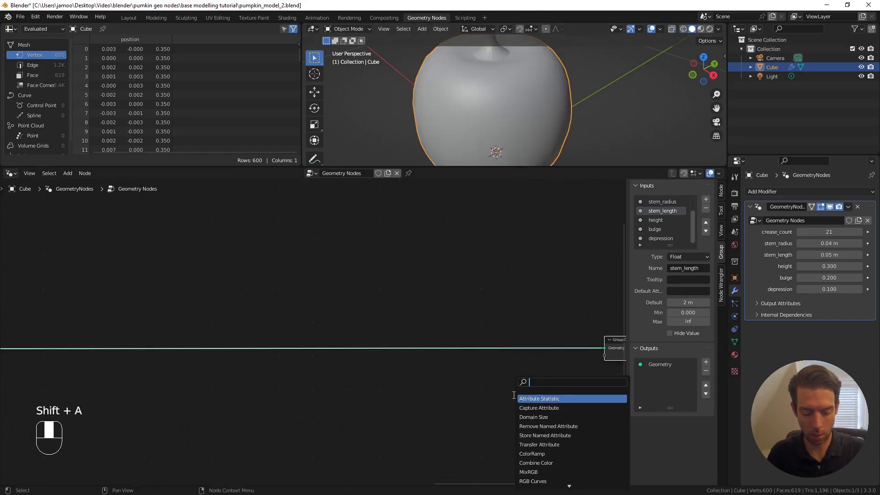
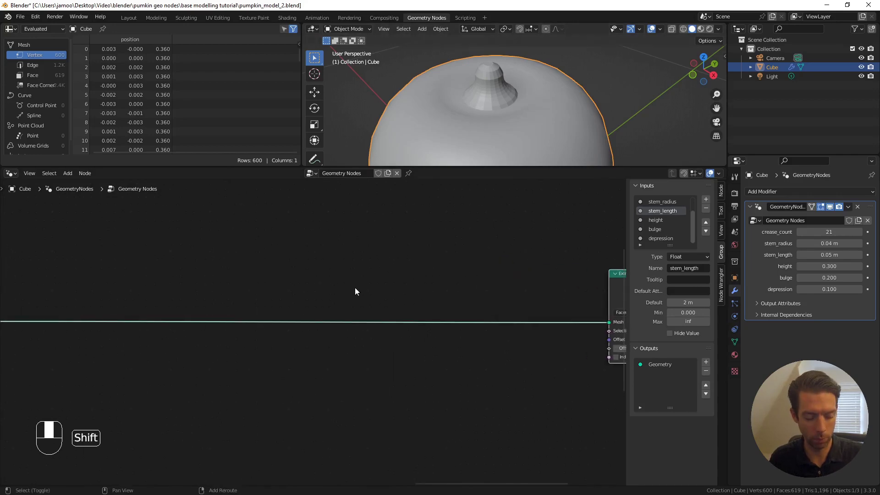
Add a Split Edges node onto the mesh link ahead of Extrude Mesh.
key(shift+a)
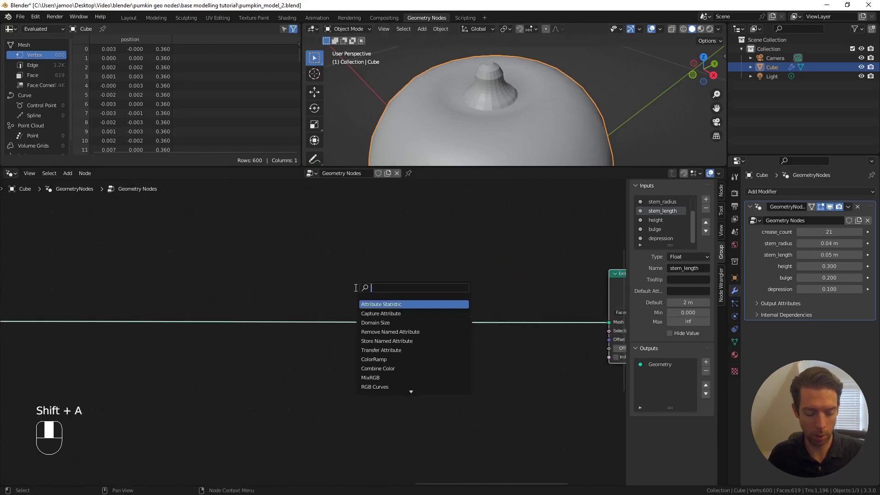
key(s)
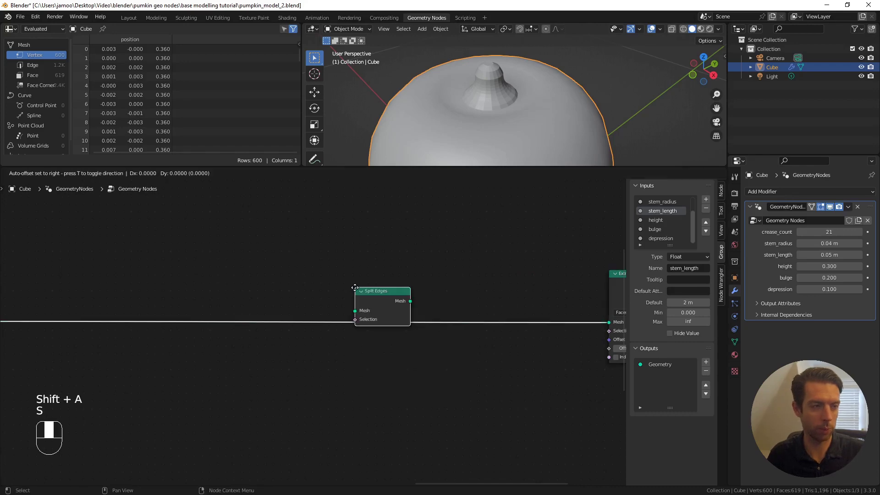
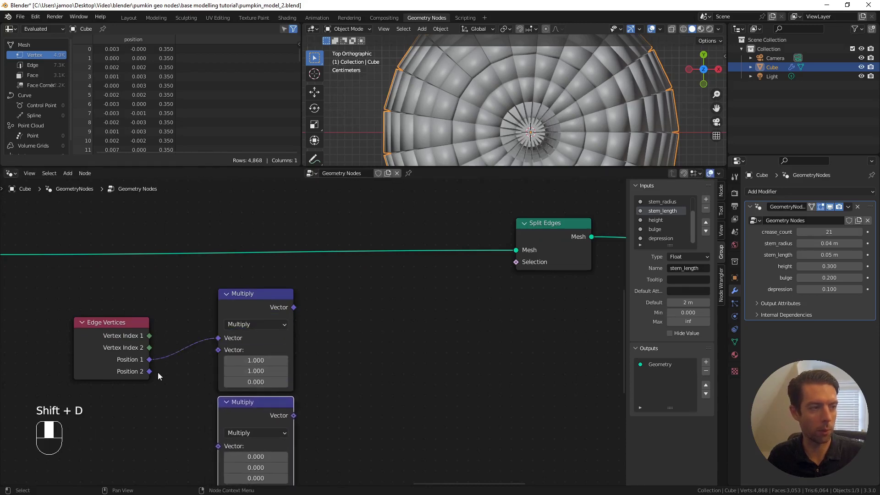
drag(176, 394, 342, 271)
drag(342, 271, 300, 364)
drag(299, 364, 433, 341)
key(g)
drag(433, 340, 436, 278)
click(435, 278)
key(g)
drag(453, 277, 317, 275)
key(shift+a)
drag(317, 275, 439, 304)
drag(439, 304, 427, 317)
drag(427, 317, 219, 358)
key(KP_7)
drag(219, 358, 276, 341)
key(shift+a)
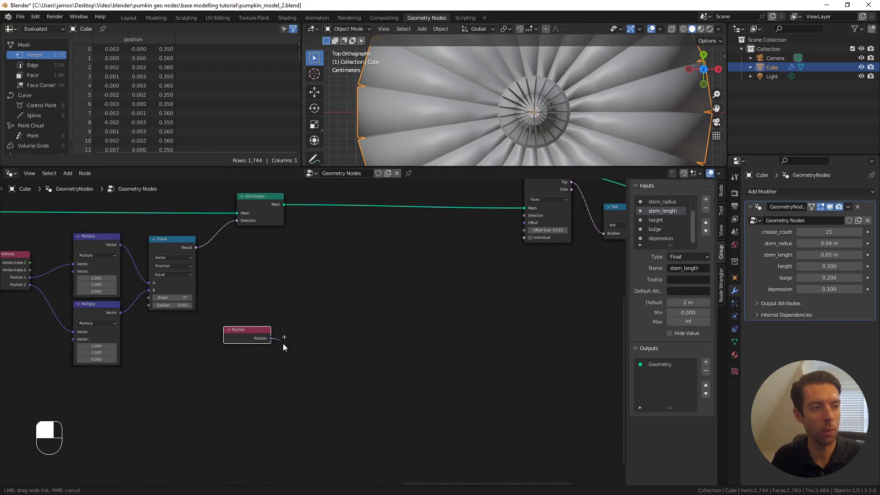
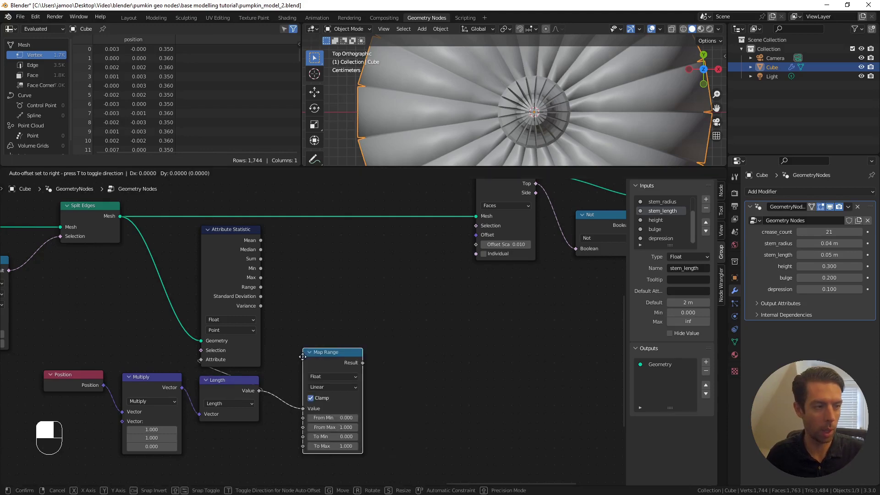
Route the Extrude Mesh top faces through a Not node into Merge by Distance and start adding the next node.
drag(307, 299, 266, 283)
drag(266, 283, 252, 402)
drag(253, 402, 299, 462)
key(shift+a)
drag(299, 463, 674, 59)
drag(674, 59, 473, 264)
click(472, 263)
Insert Scale Elements after Merge by Distance at 0.47 on edges and place a Map Range driving its Scale.
key(shift+a)
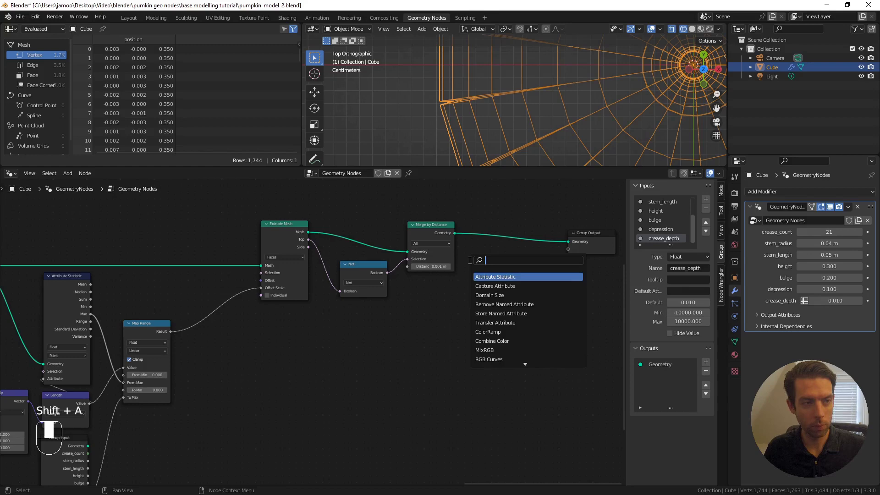
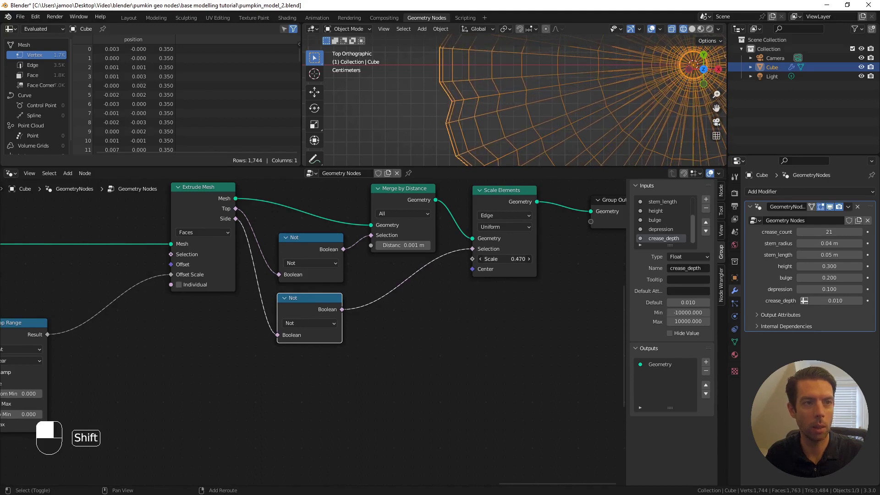
drag(630, 94, 397, 301)
drag(397, 301, 411, 293)
drag(410, 292, 114, 335)
Add a crease_sharpness float input, wire it into the crease Map Range and set it to 0.679.
key(shift+a)
key(shift+a)
drag(114, 335, 588, 127)
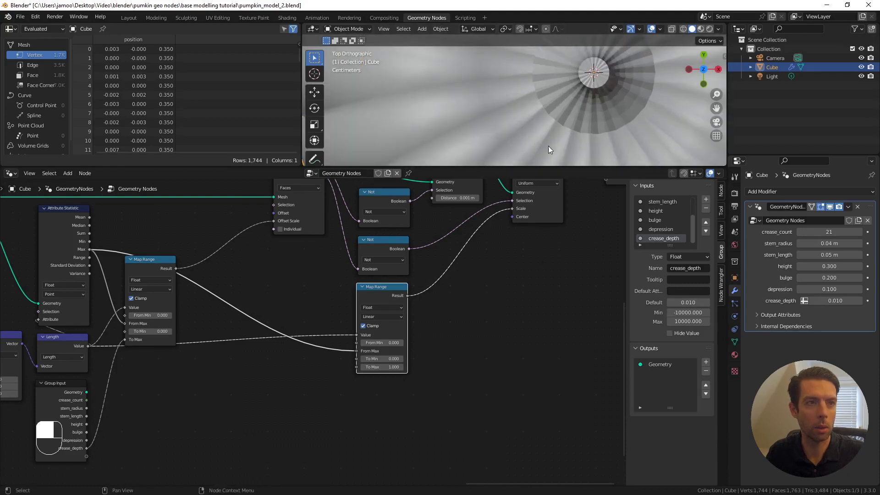
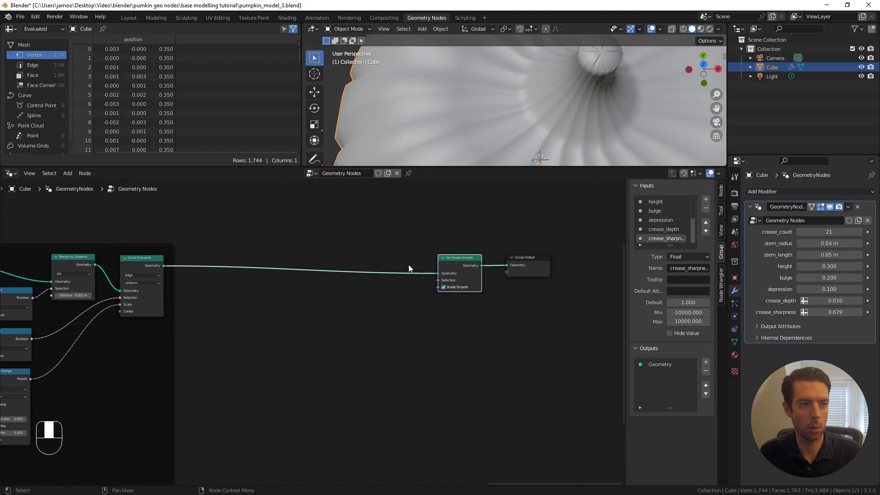
Add subdivision and Set Shade Smooth nodes so the pumpkin becomes a smooth body of about 28,000 vertices.
click(389, 312)
key(shift+a)
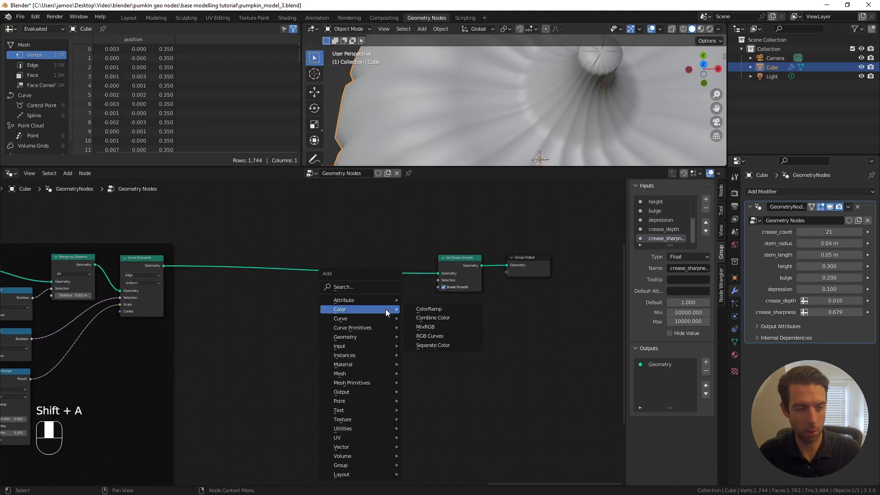
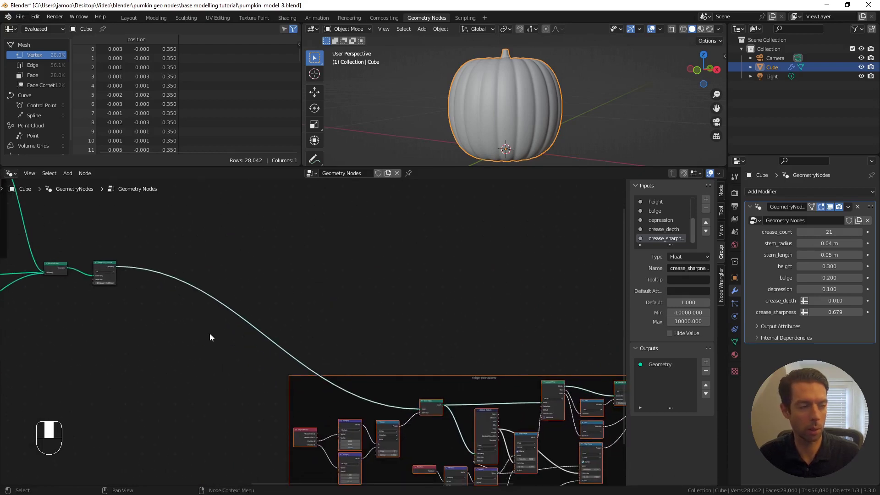
Bring the Set Position node into view, switch to top orthographic view and bring up the add-node list.
click(210, 341)
drag(211, 340, 258, 325)
key(shift+a)
key(s)
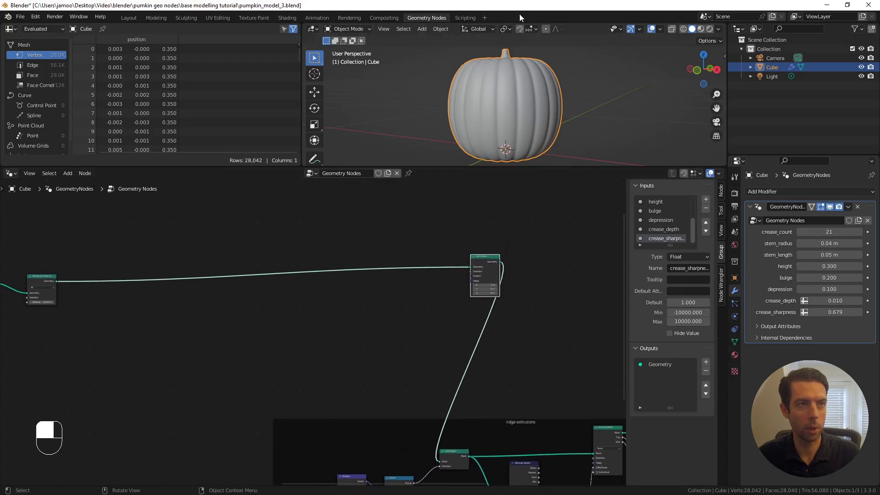
key(KP_7)
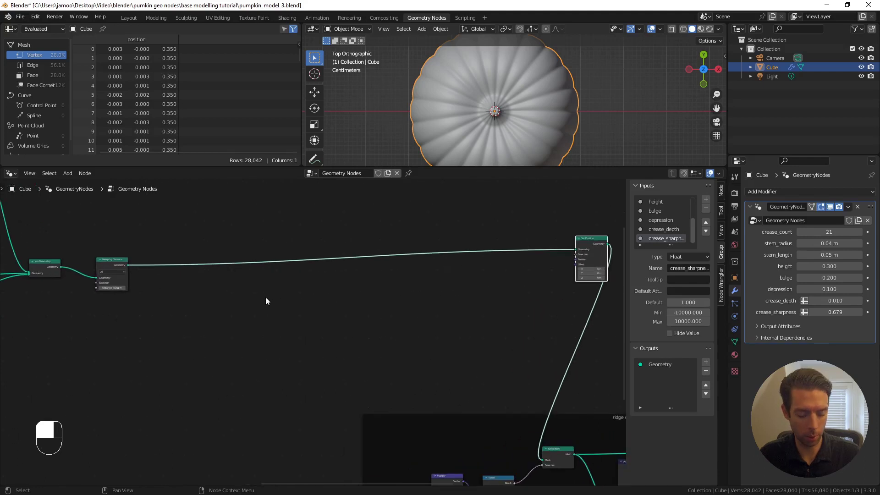
key(shift+a)
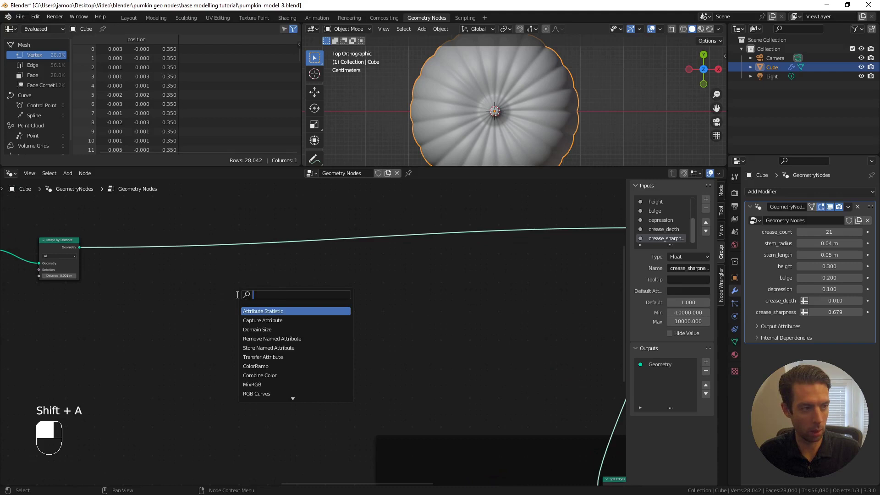
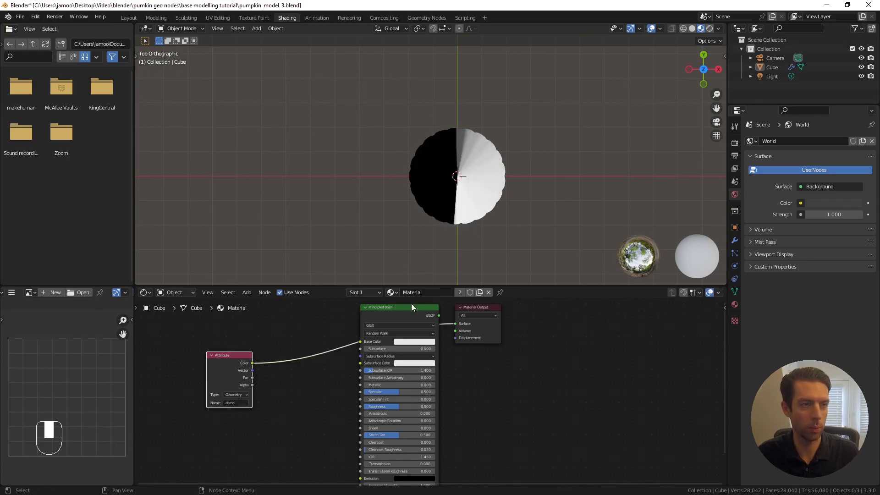
Return to the Geometry Nodes workspace after checking the demo attribute shading.
click(439, 22)
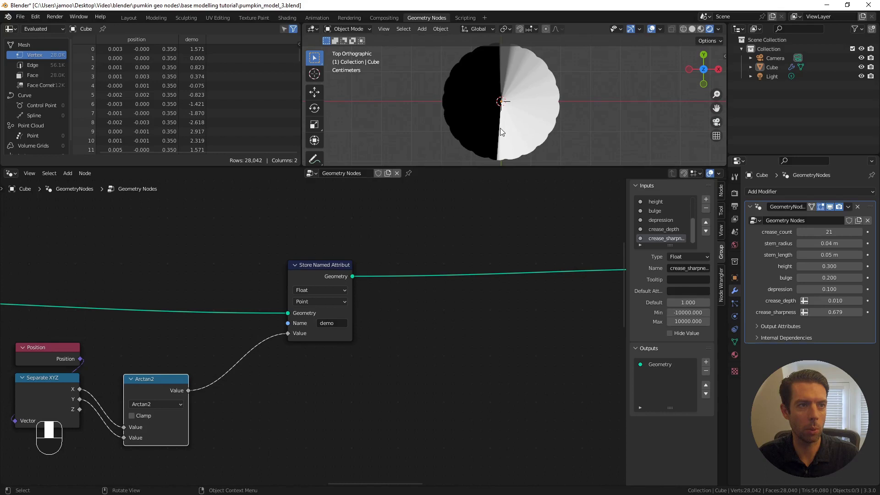
Bring up the add-node list below the demo attribute node to add a White Noise Texture.
drag(504, 138, 364, 219)
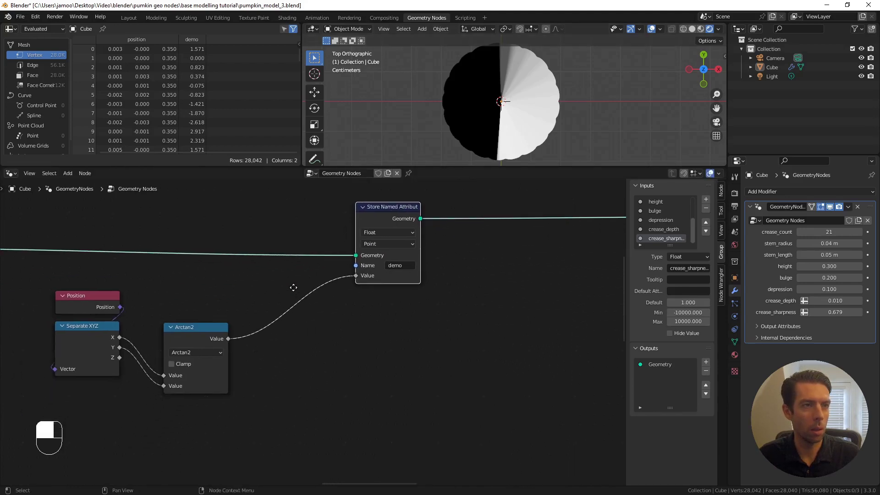
key(shift+a)
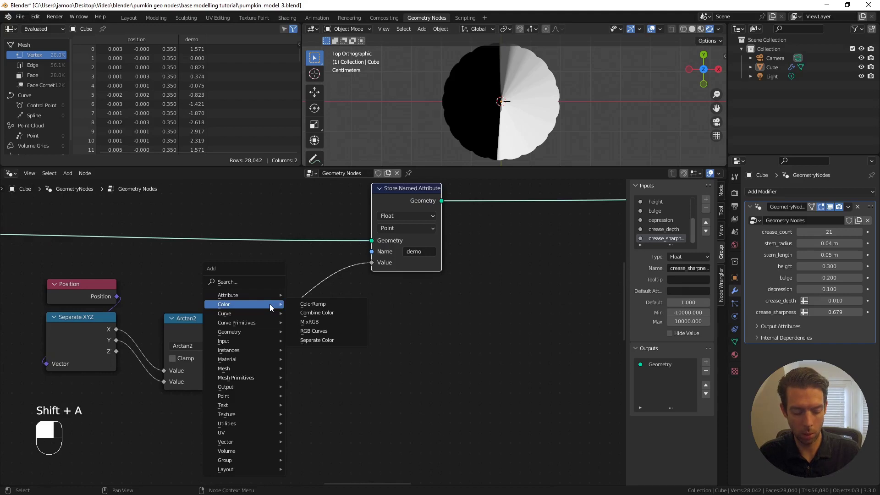
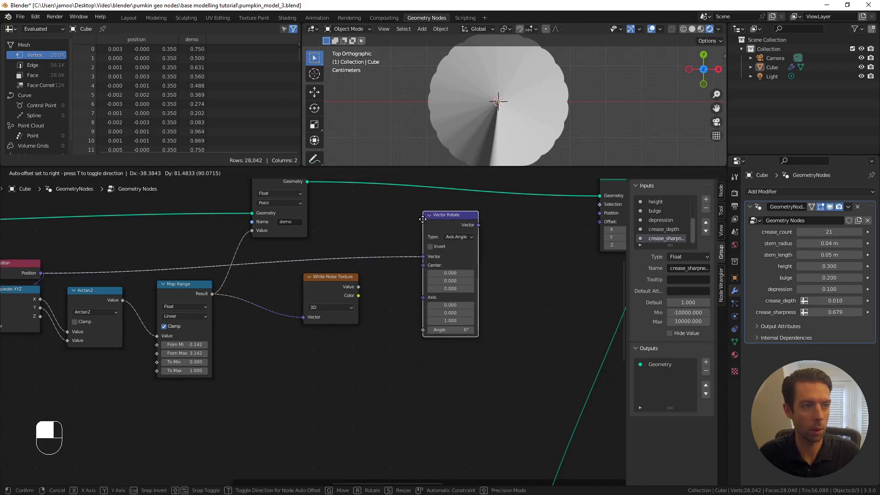
Navigate to the Map Range (-3.142 to 3.142) feeding the White Noise Texture vector and Vector Rotate angle.
drag(422, 231, 360, 290)
drag(361, 290, 689, 35)
drag(689, 36, 539, 215)
click(540, 215)
middle_click(540, 215)
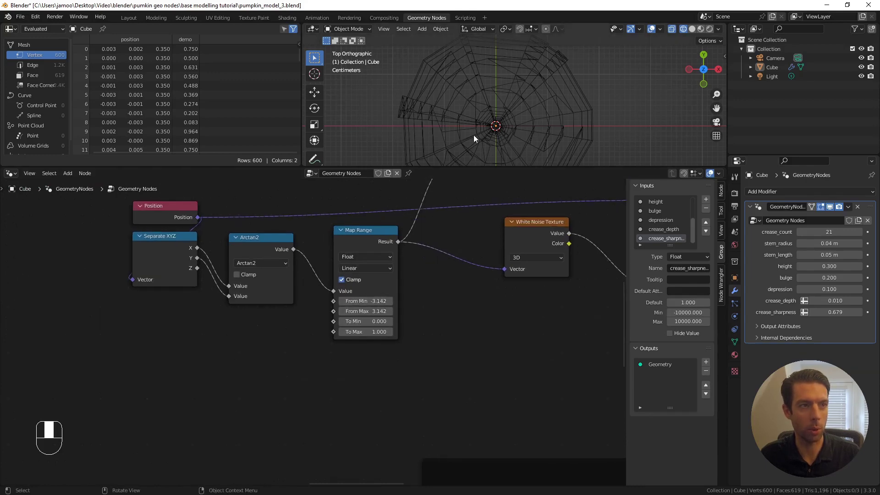
Switch the angle Map Range to Stepped Linear and bring up the add-node list for the crease count link.
click(220, 376)
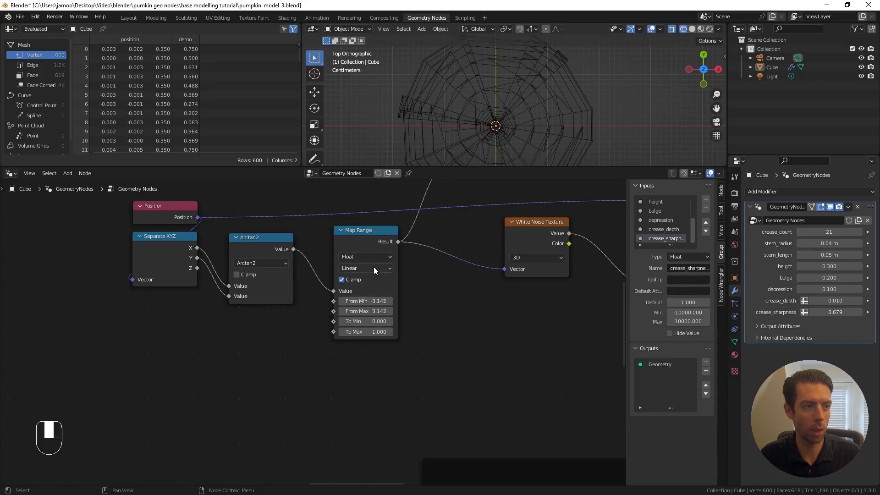
drag(377, 271, 220, 361)
click(236, 342)
key(shift+a)
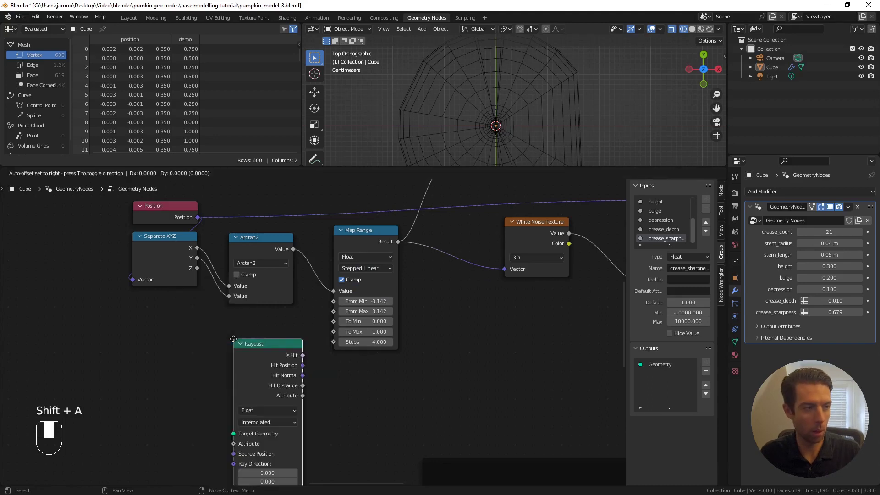
key(shift+a)
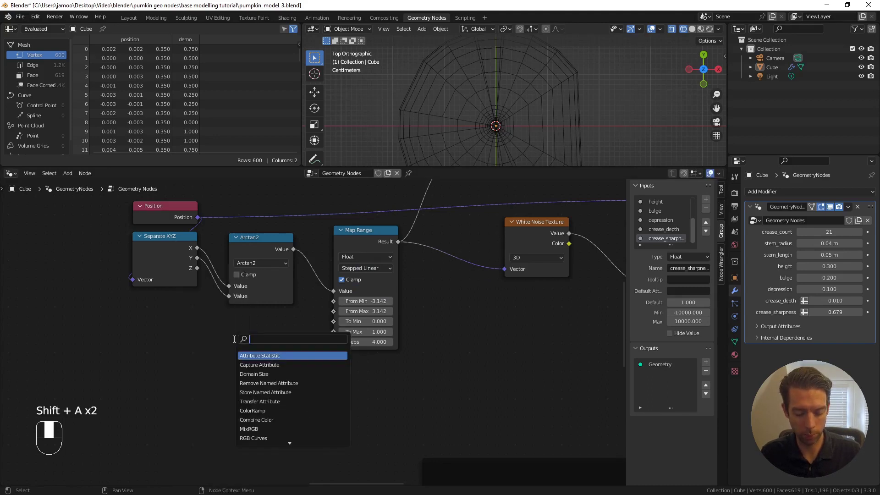
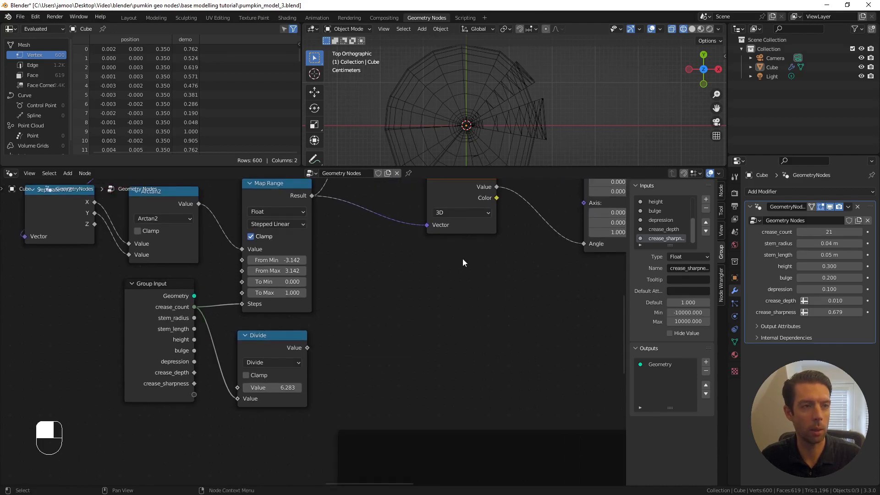
Drop the new Map Range onto the link between White Noise Value and Vector Rotate Angle.
drag(430, 337, 463, 279)
Wire a value into the noise Map Range's To Max input.
key(shift+a)
drag(464, 280, 684, 35)
drag(684, 36, 531, 336)
click(531, 337)
drag(531, 336, 360, 369)
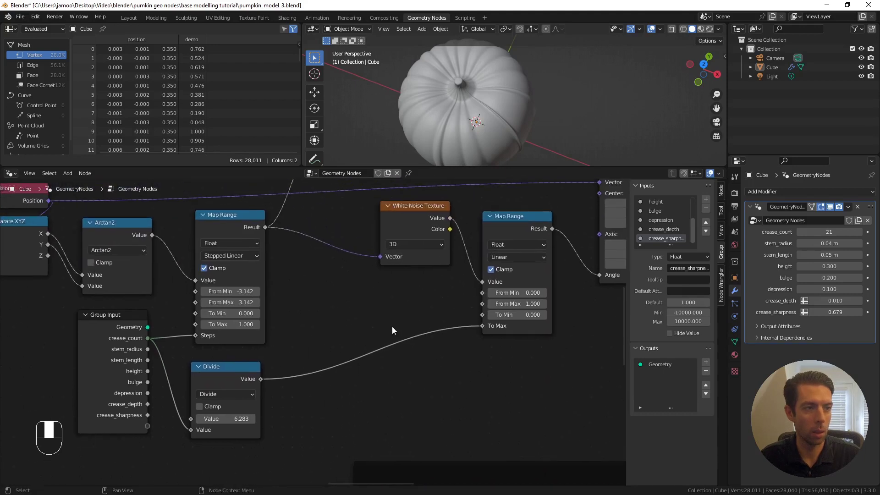
Place a Math node set to Multiply at 0.5 feeding To Max, with the White Noise switched to 2D.
click(397, 332)
key(shift+a)
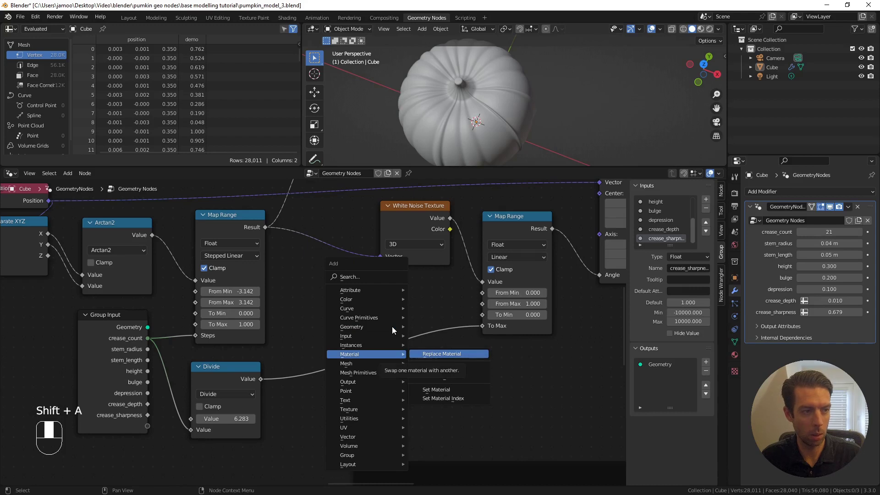
key(shift+a)
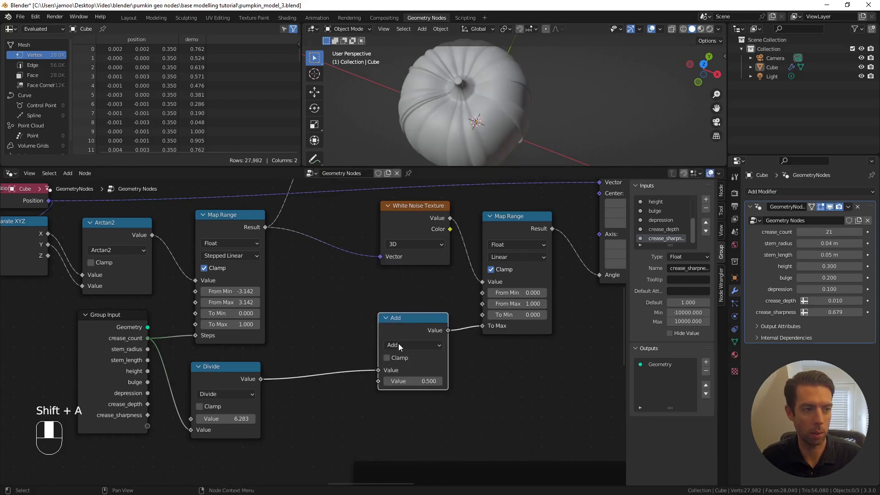
drag(415, 350, 396, 275)
drag(396, 275, 219, 449)
key(shift+a)
Add a Combine XYZ node feeding the White Noise vector from the stepped crease index and a seed input.
key(shift+a)
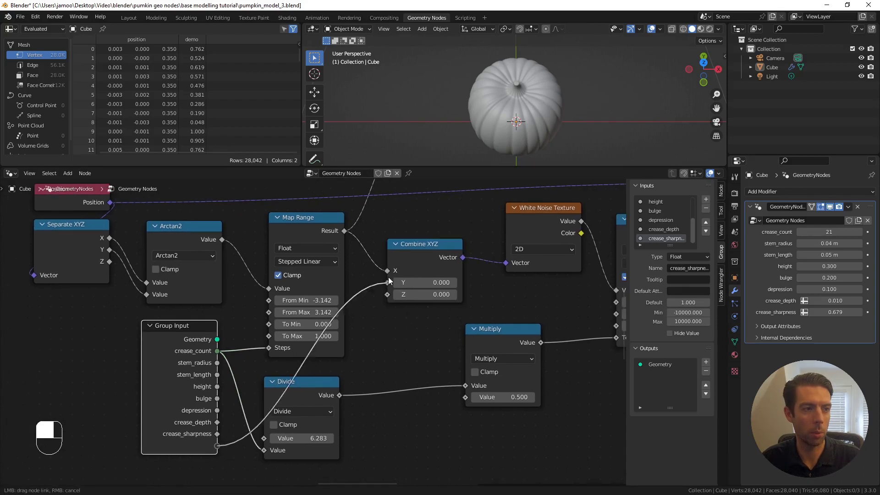
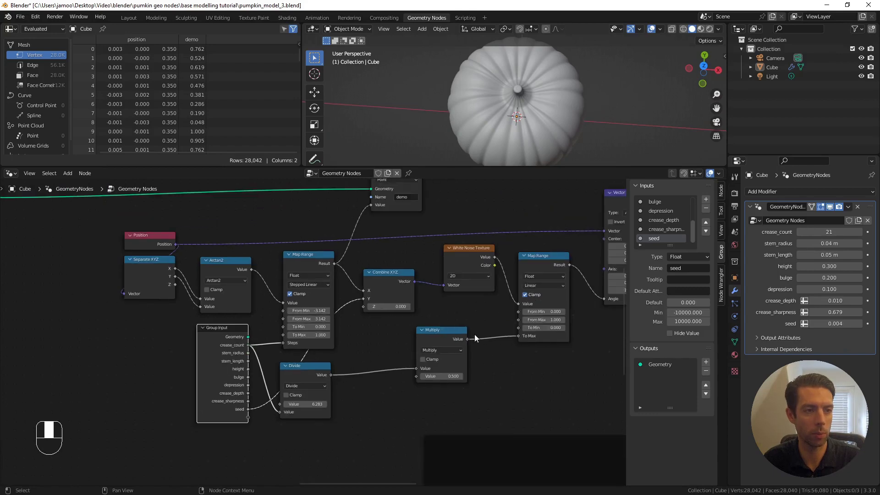
Delete the demo Store Named Attribute node so only position values remain in the spreadsheet.
drag(446, 335, 408, 195)
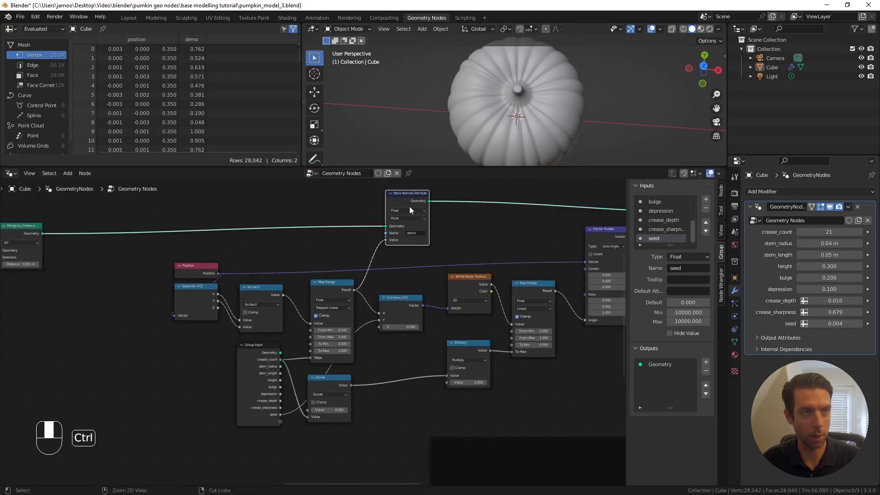
key(ctrl+x)
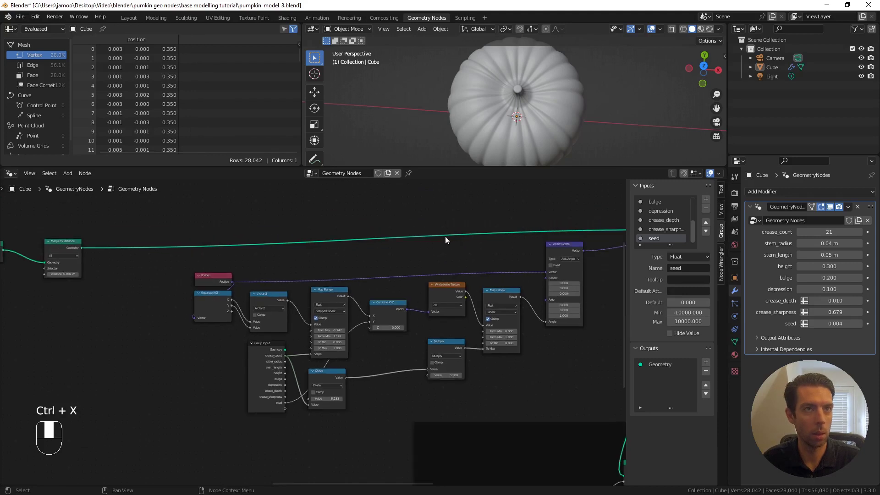
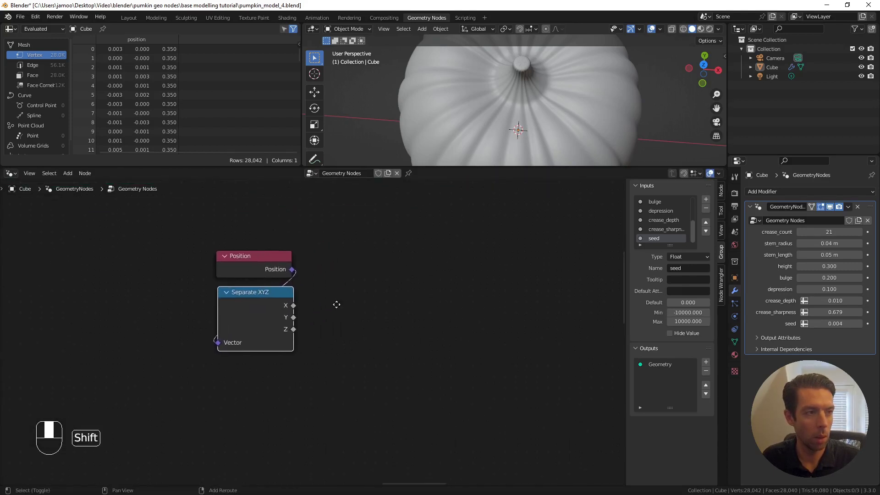
Connect the Separate XYZ X output into a new Arctan2 node's first Value input.
drag(303, 310, 321, 323)
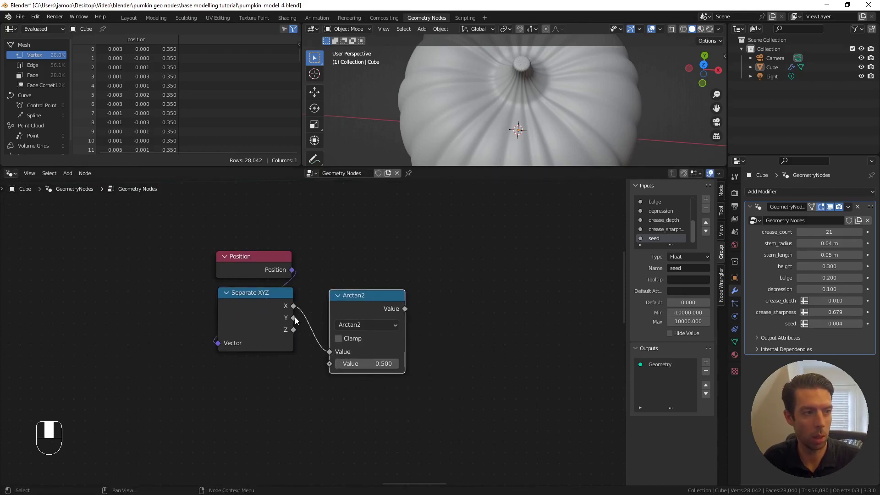
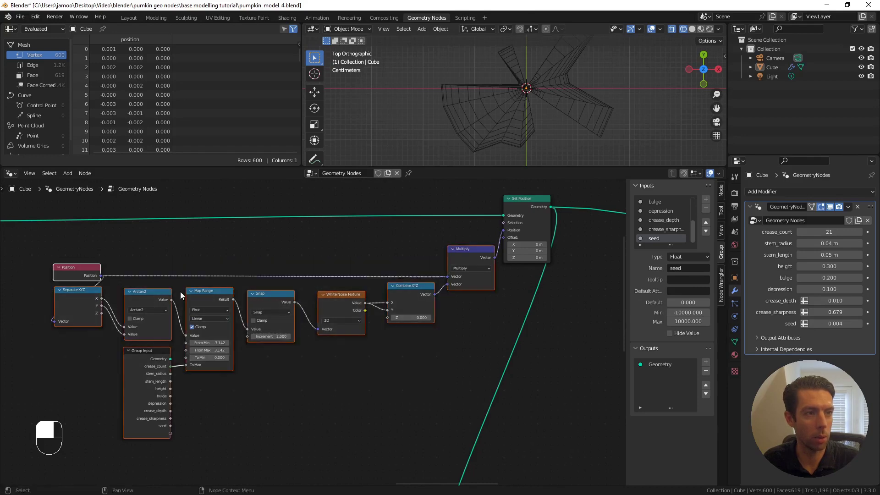
Move the noise offset nodes aside to make room before setting Combine XYZ Z to 1.
key(g)
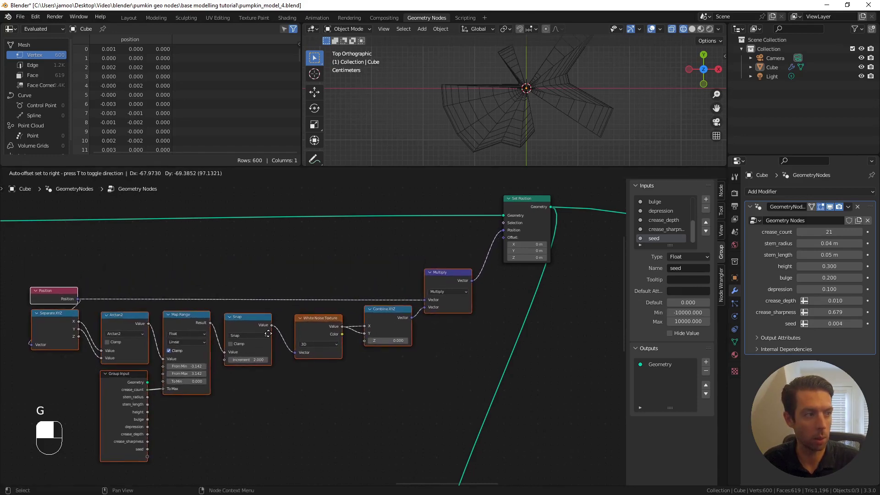
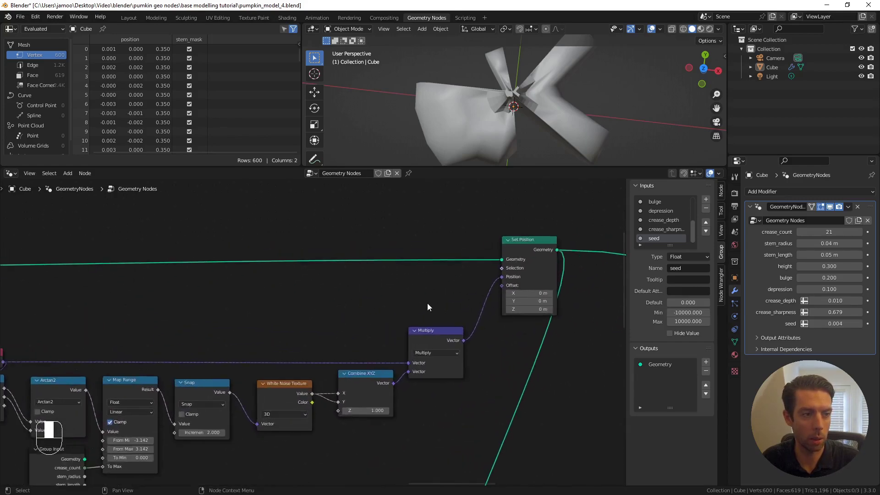
Bring up the add-node list for the remaining stem nodes such as Vector Rotate before Set Position.
key(shift+a)
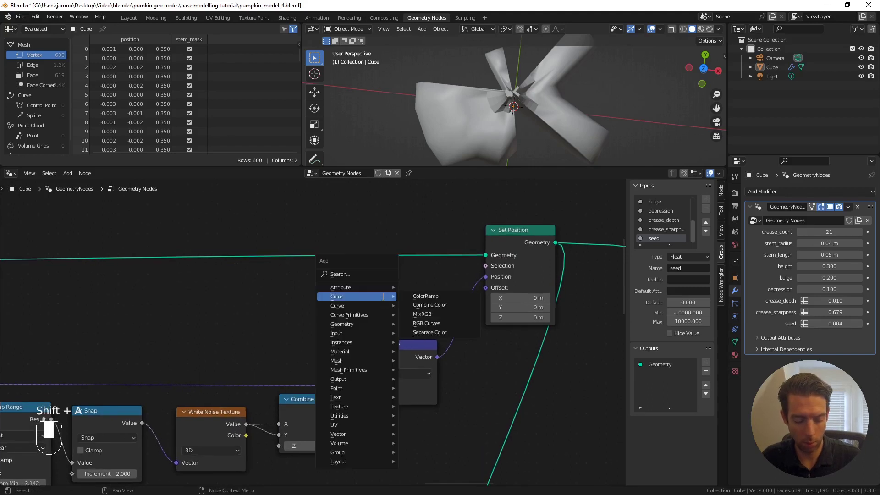
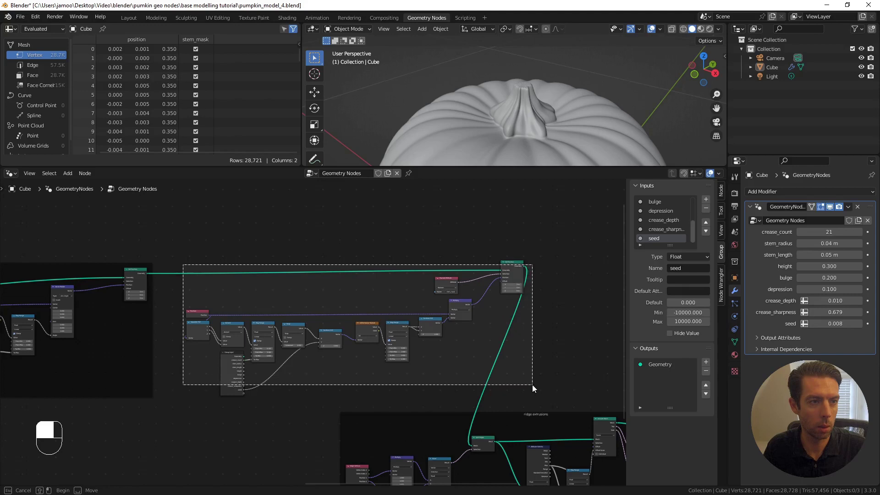
Frame and label the stem distortion nodes, then save the project as pumpkin_model_5.
key(ctrl+j)
key(F2)
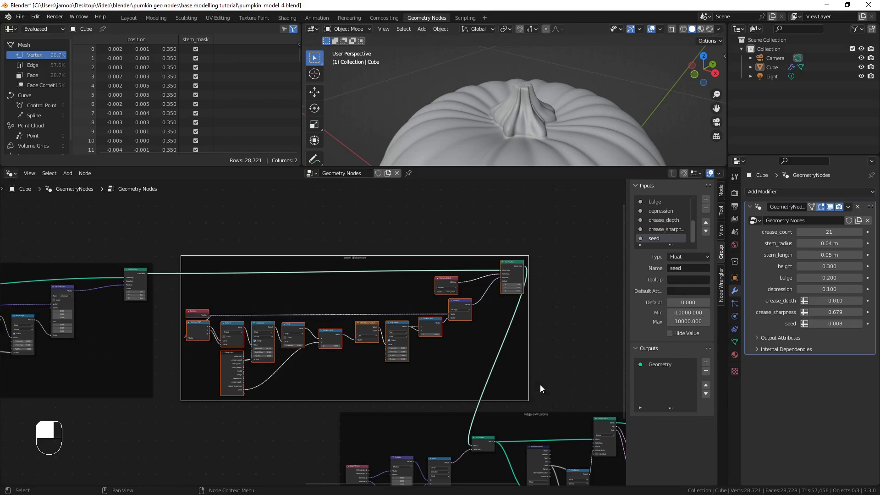
key(ctrl+alt+space)
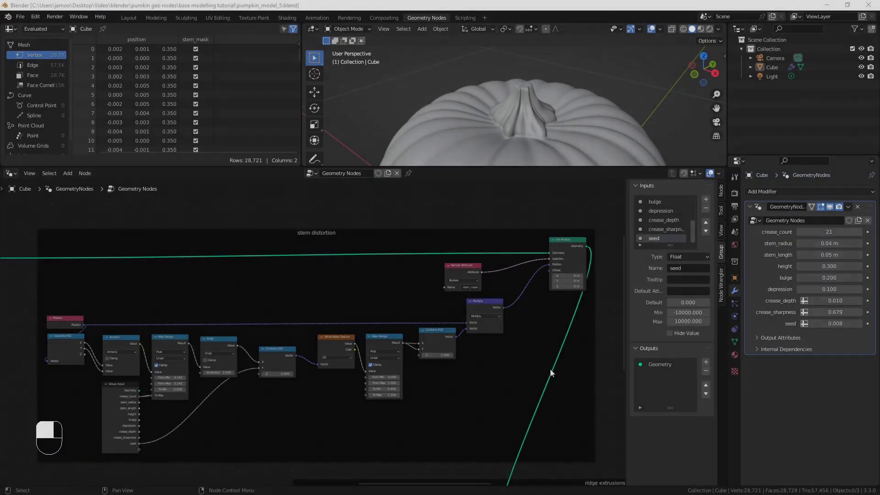
Rearrange the stem distortion nodes in the tree and return from the maximized editor.
drag(553, 372, 504, 217)
key(g)
drag(503, 217, 426, 90)
click(426, 90)
middle_click(426, 90)
key(g)
key(ctrl+alt+space)
Inspect the pumpkin from the front and top views, then return to the node editor.
drag(427, 90, 460, 140)
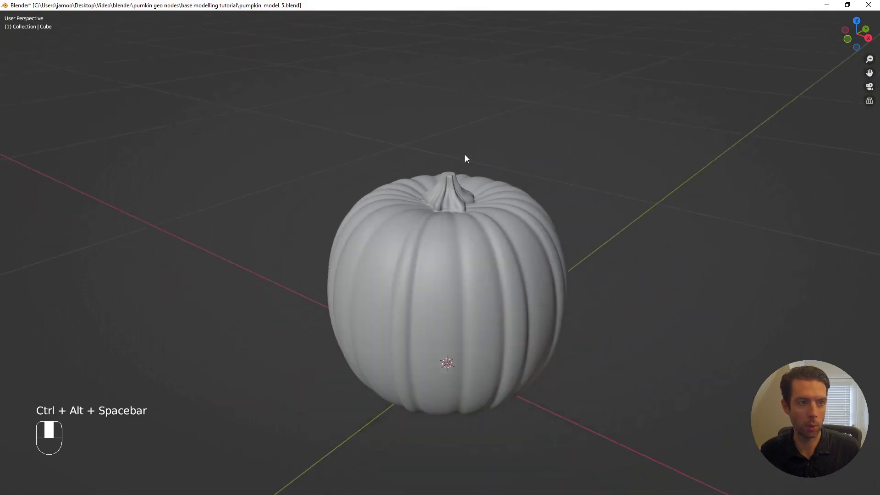
key(KP_1)
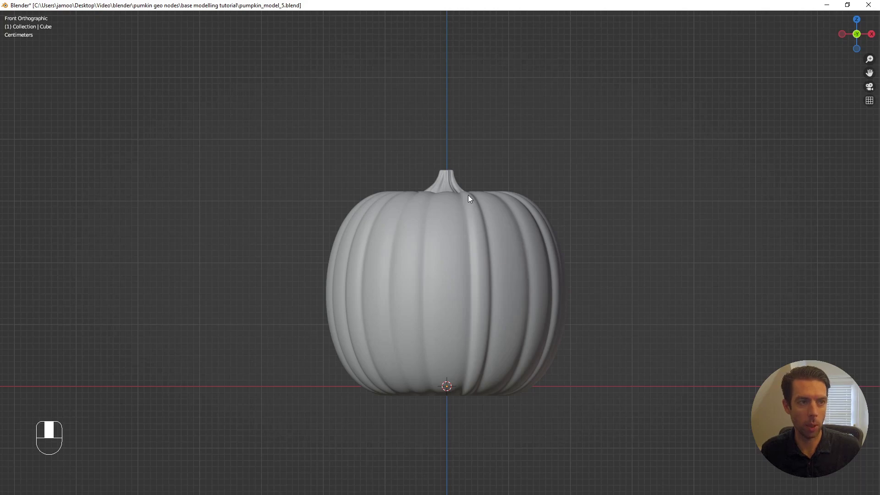
drag(475, 200, 510, 308)
key(KP_7)
key(KP_1)
key(ctrl+alt+space)
Navigate to the area before Set Material and bring up the add-node search.
middle_click(510, 308)
drag(531, 156, 520, 228)
click(519, 227)
drag(554, 232, 239, 253)
drag(239, 252, 501, 343)
key(g)
Drop Set Position onto the geometry link just before Set Material.
drag(501, 343, 476, 326)
key(shift+a)
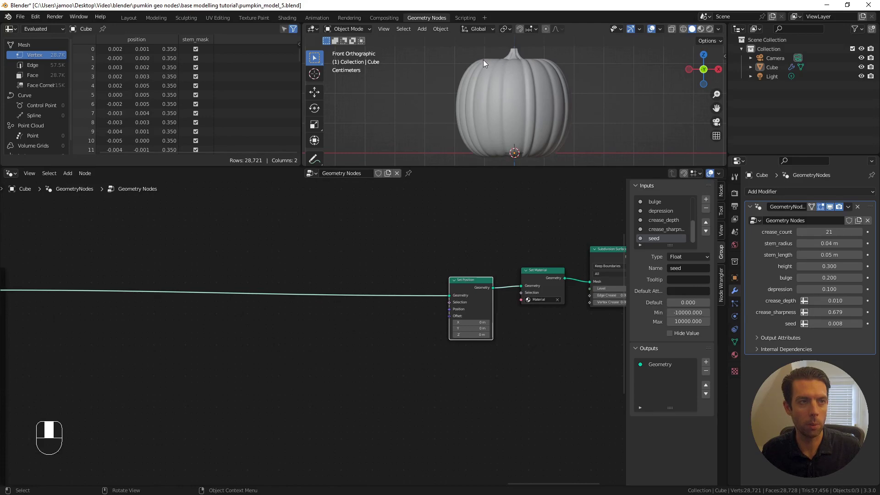
View the pumpkin from the right side and zoom onto the new Set Position node.
key(KP_3)
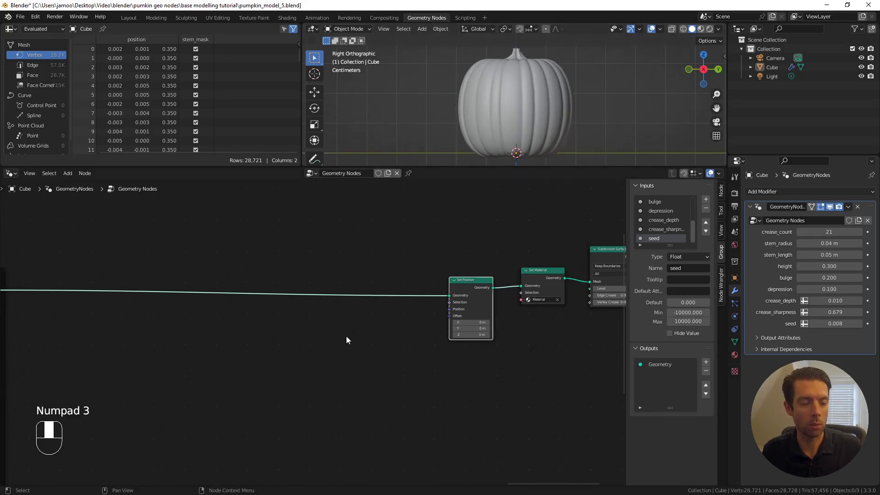
key(shift+a)
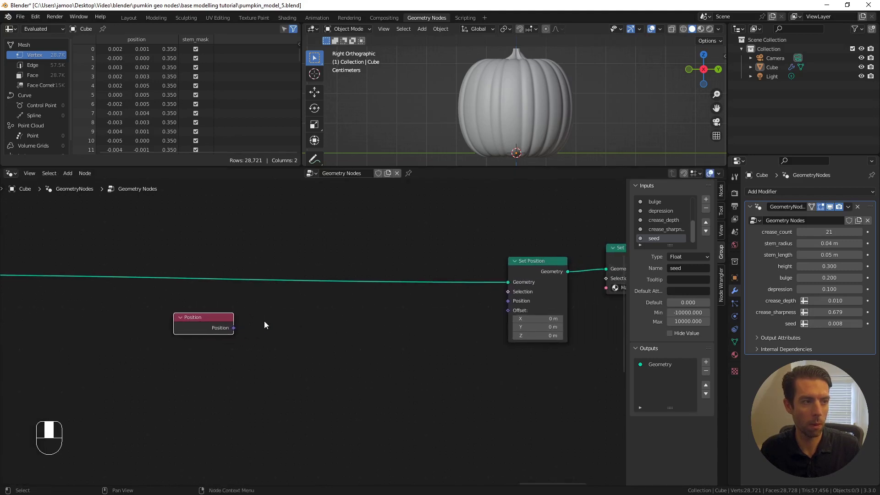
Place a Vector Rotate node set to X Axis, feeding Position through it into Set Position.
drag(242, 332, 437, 311)
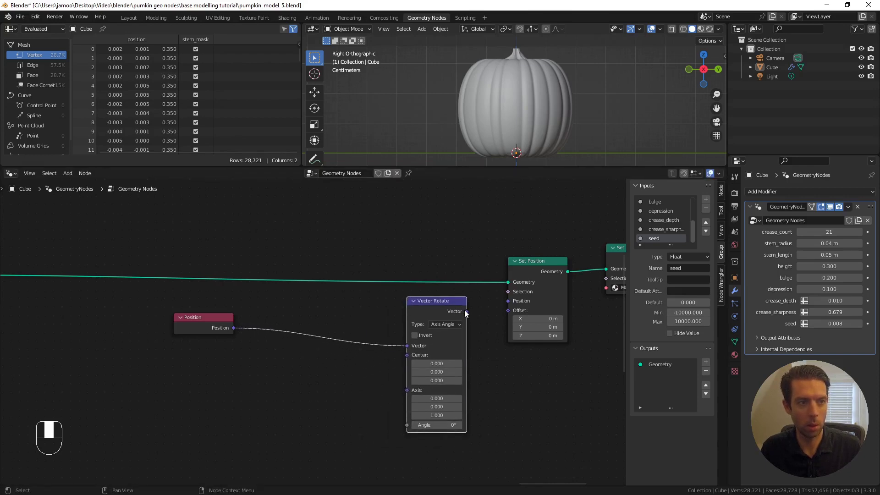
drag(479, 315, 198, 379)
drag(197, 380, 191, 384)
drag(190, 384, 274, 378)
Drive the Vector Rotate angle from a Map Range result, tilting the pumpkin sideways.
drag(274, 378, 110, 323)
drag(111, 323, 220, 389)
key(g)
drag(221, 390, 334, 364)
drag(335, 364, 191, 382)
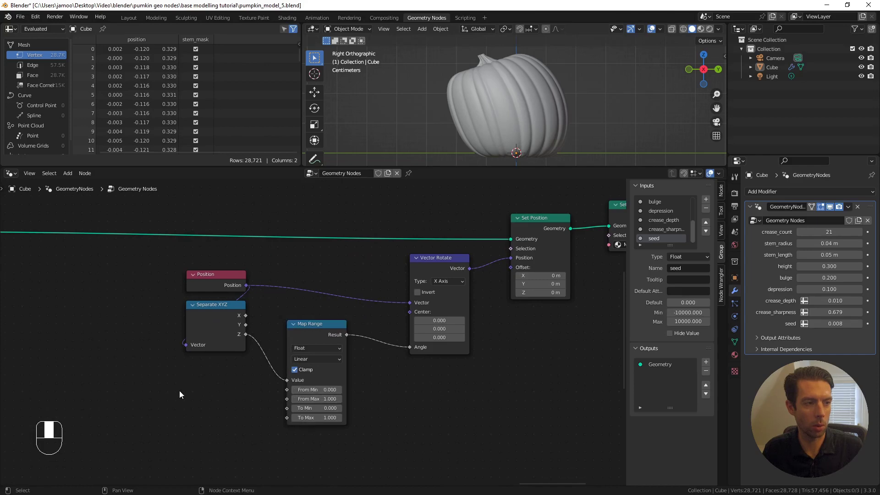
Add a bend_angle group input (-0.5 to 0.5) into the Map Range and set it to 0.2.
key(shift+a)
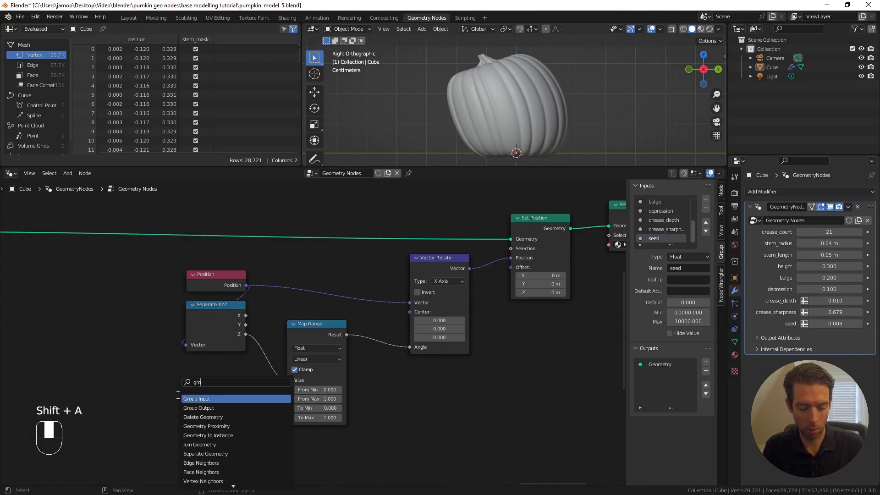
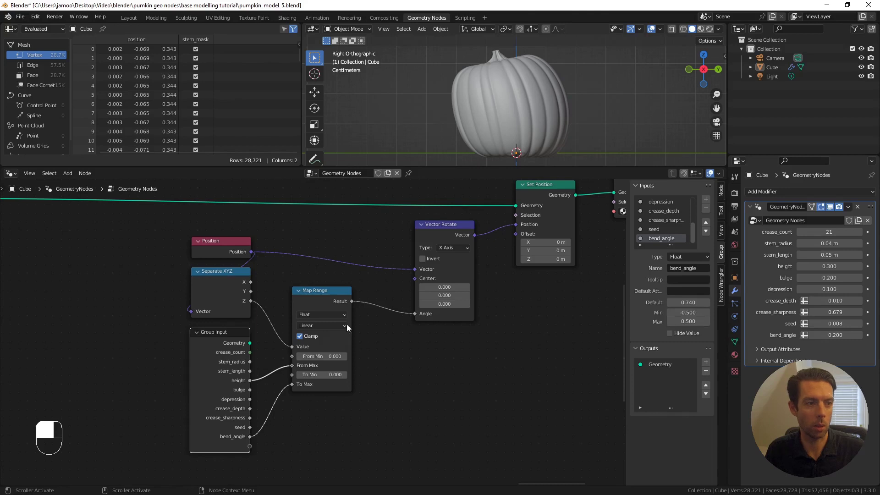
middle_click(313, 295)
drag(155, 230, 442, 434)
key(g)
drag(442, 434, 219, 215)
drag(219, 216, 502, 312)
Wrap the bending nodes in a frame labelled 'bend'.
key(ctrl+j)
key(F2)
key(g)
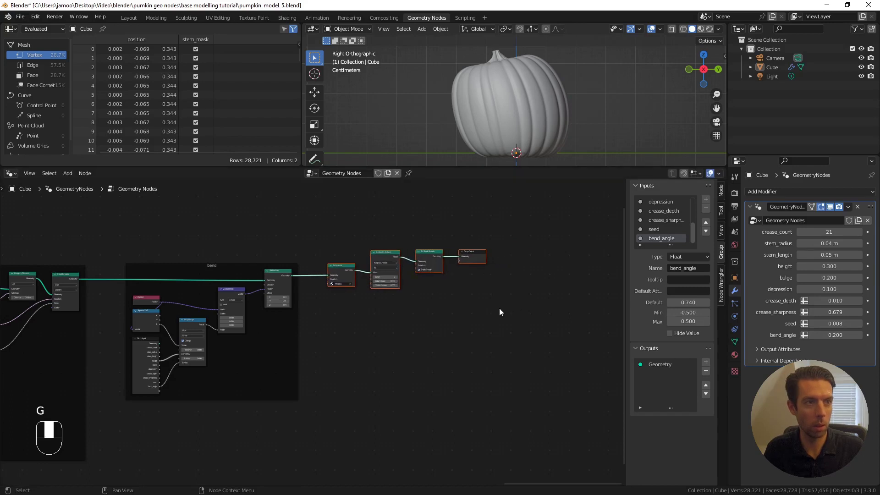
Bring the end of the node tree into view near Set Shade Smooth.
drag(507, 278, 495, 287)
click(494, 287)
middle_click(528, 287)
drag(389, 295, 342, 290)
click(342, 291)
Make room before Set Shade Smooth and add a new Set Position node there.
drag(342, 291, 203, 240)
drag(203, 240, 616, 323)
key(g)
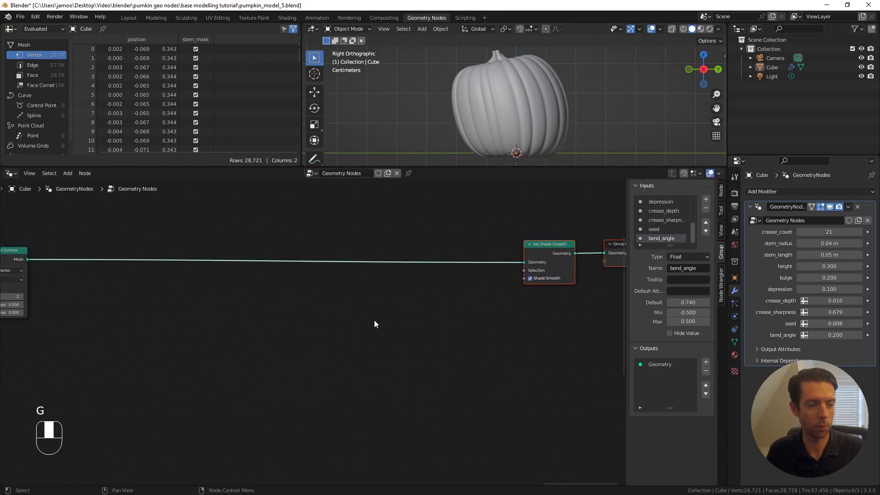
key(shift+a)
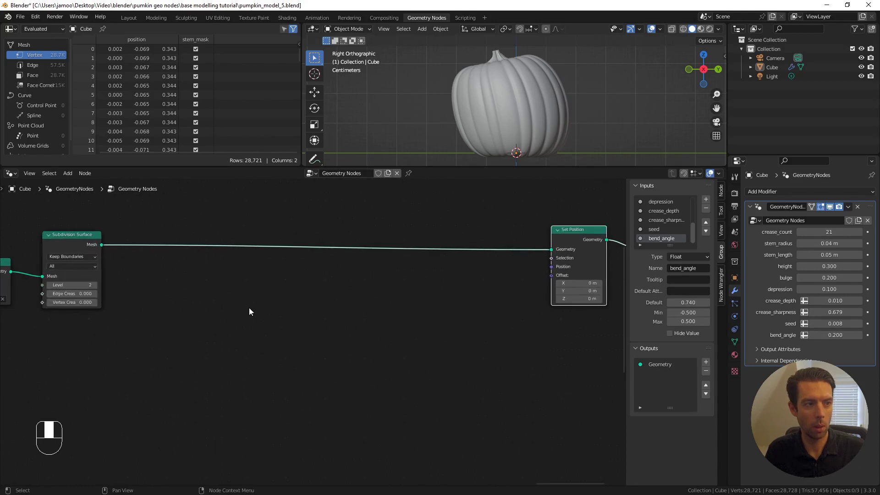
Link the Set Position in and feed its Offset from a Vector Math Subtract at 0.5.
click(232, 307)
key(shift+a)
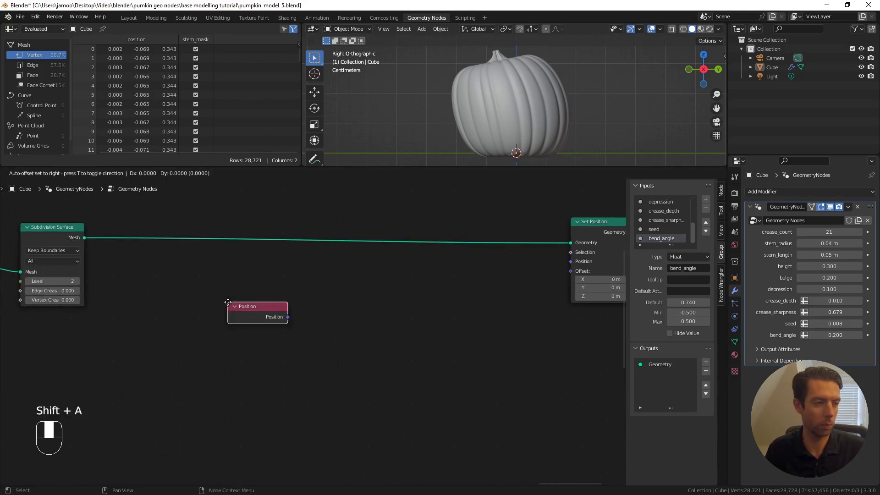
drag(214, 315, 401, 324)
drag(401, 324, 292, 372)
drag(292, 372, 279, 353)
drag(280, 353, 210, 356)
Scale the offset vector by 0.590, crumpling the pumpkin, and arrange Subtract beside Scale.
drag(210, 355, 362, 336)
drag(361, 336, 381, 341)
drag(381, 341, 411, 334)
key(KP_1)
drag(411, 334, 337, 358)
key(shift+d)
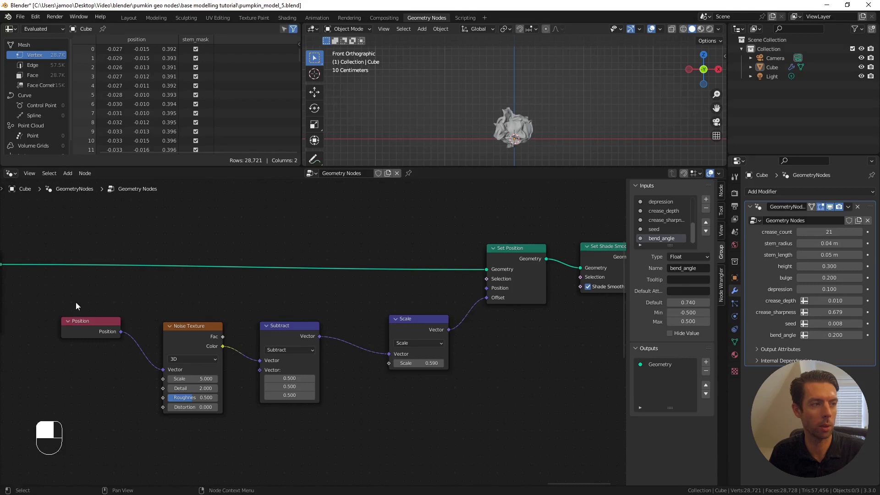
key(g)
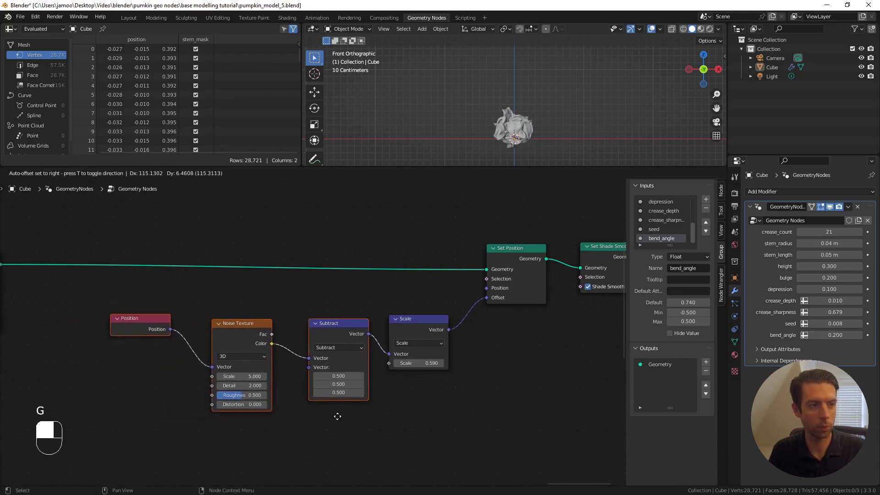